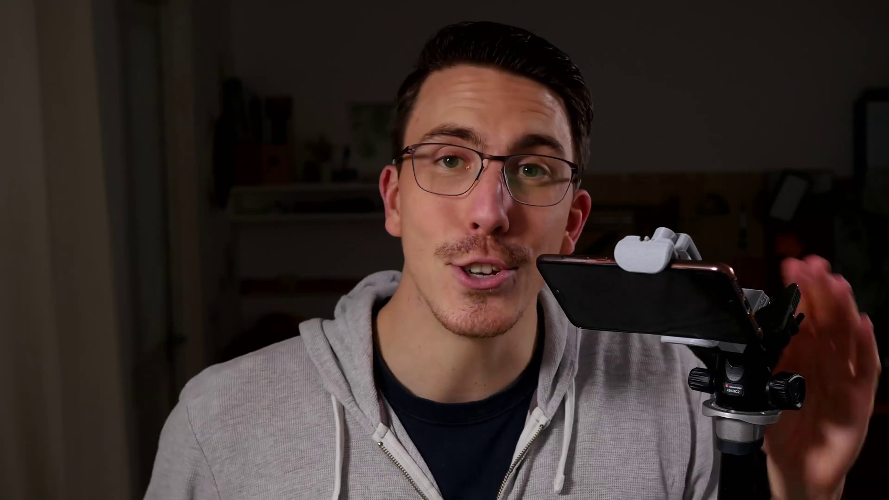
# Step: Select everything and delete the default cube, camera and light for an empty scene
pyautogui.middleClick(283, 280)
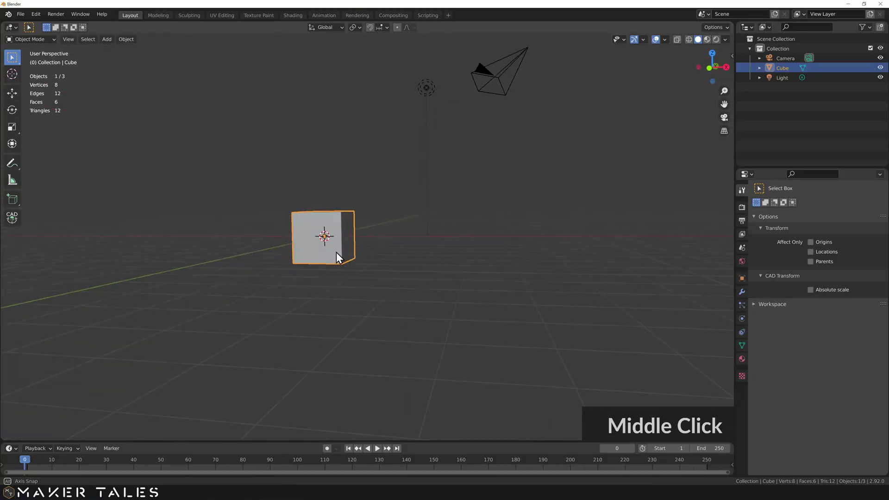
pyautogui.scroll(-3)
pyautogui.middleClick(379, 264)
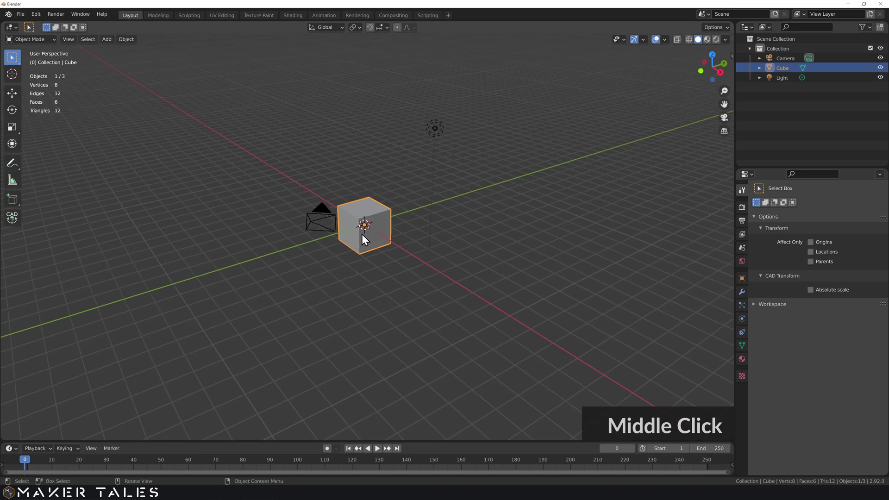
pyautogui.middleClick(377, 243)
pyautogui.scroll(3)
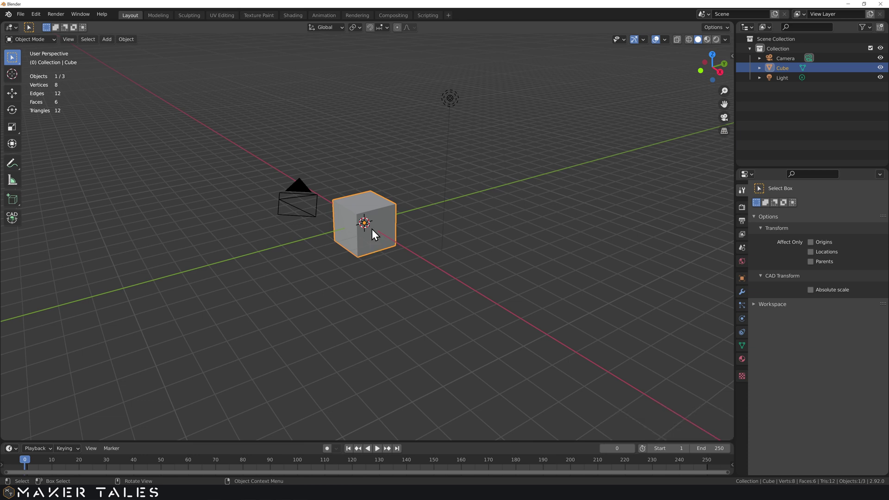
pyautogui.press('a')
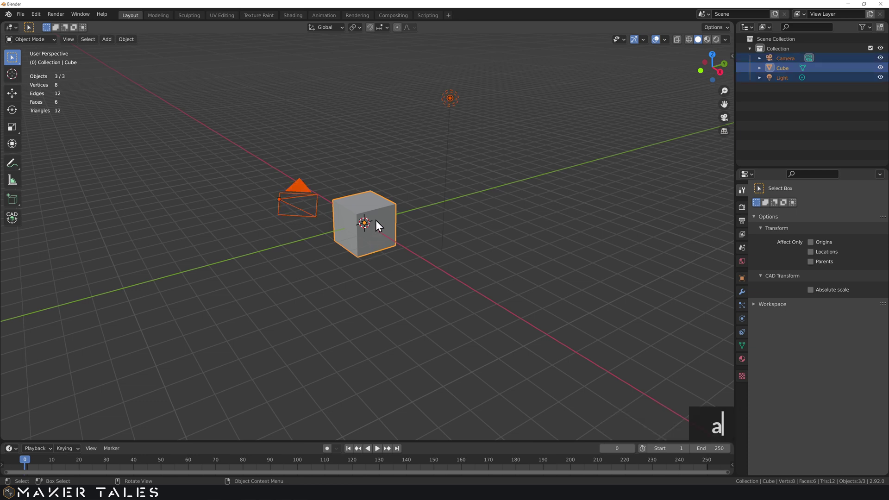
pyautogui.press('a')
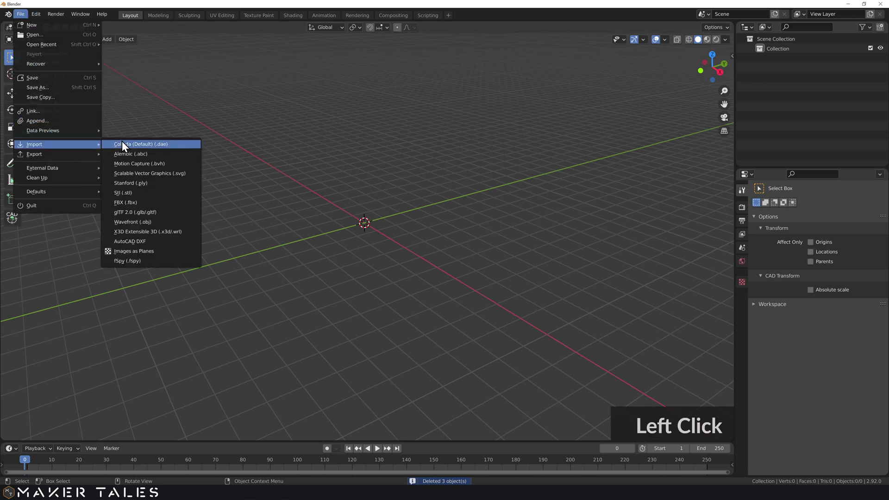
# Step: Import the 200Pi-1 4 20 plate and Mount Holder Flip STL files from the models folder
pyautogui.click(133, 196)
pyautogui.write('ne')
pyautogui.scroll(-3)
pyautogui.write('new')
pyautogui.doubleClick(369, 173)
pyautogui.click(373, 194)
pyautogui.click(639, 359)
# Step: Frame both imported parts in view and select the Pi plate
pyautogui.scroll(-3)
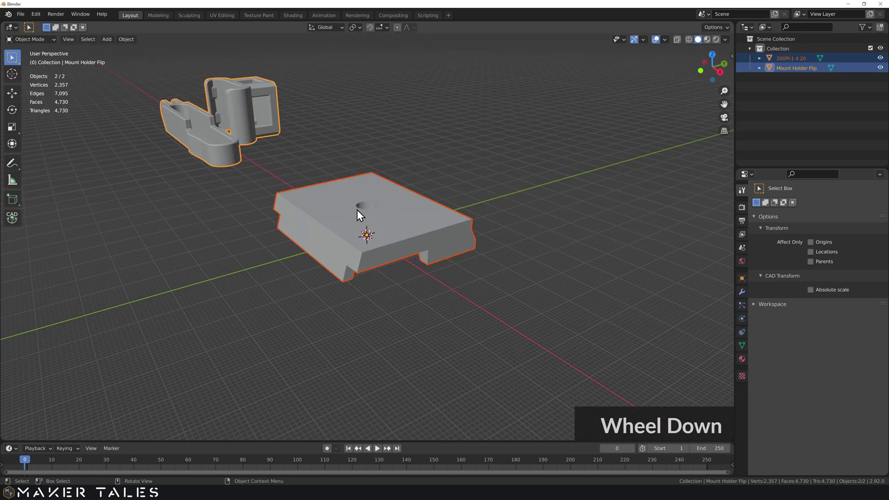
pyautogui.middleClick(256, 208)
pyautogui.middleClick(279, 209)
pyautogui.scroll(-3)
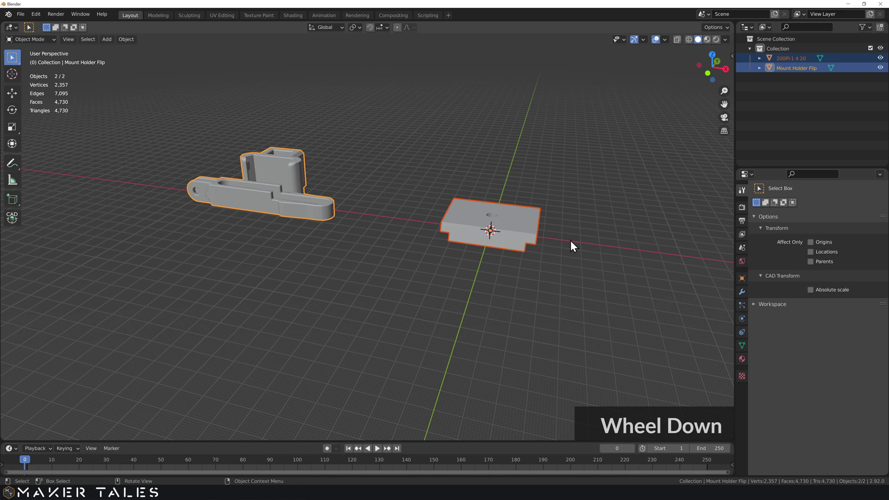
pyautogui.scroll(-3)
pyautogui.scroll(3)
pyautogui.click(417, 284)
pyautogui.middleClick(454, 284)
pyautogui.middleClick(503, 217)
# Step: Rotate the Pi plate 90° about Y to stand it upright, then slide the holder along X to it
pyautogui.click(503, 217)
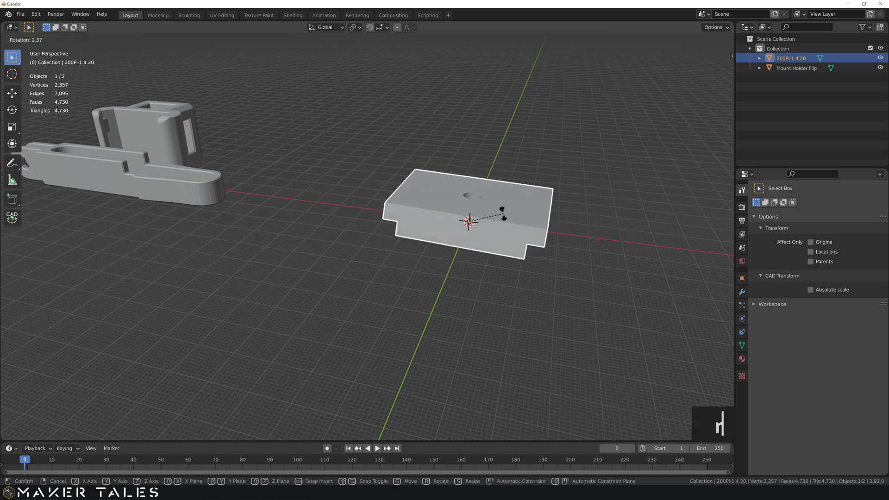
pyautogui.write('ry90')
pyautogui.press('Return')
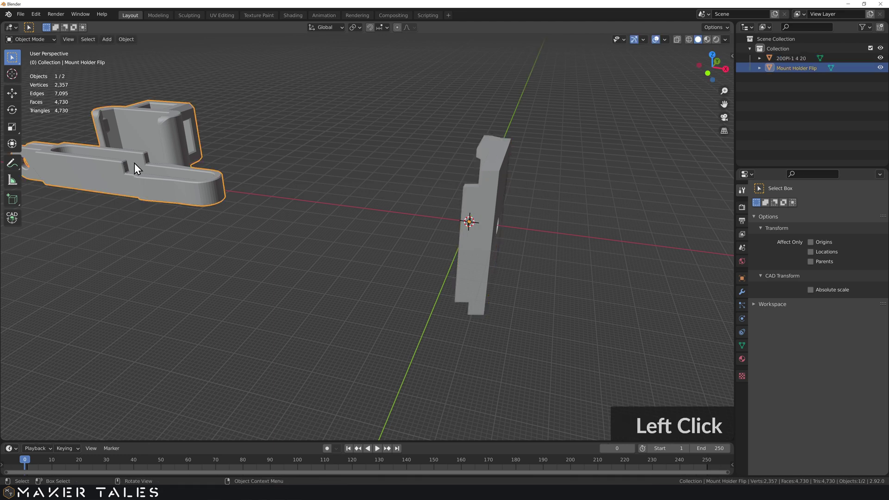
pyautogui.write('gx')
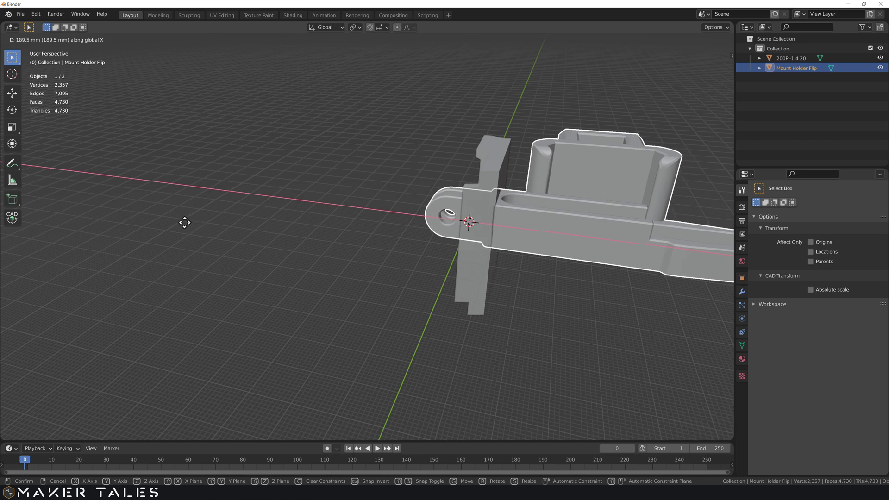
pyautogui.press('x')
pyautogui.click(188, 226)
# Step: Orbit around the joint to inspect where the holder meets the plate
pyautogui.middleClick(565, 265)
pyautogui.scroll(3)
pyautogui.middleClick(499, 264)
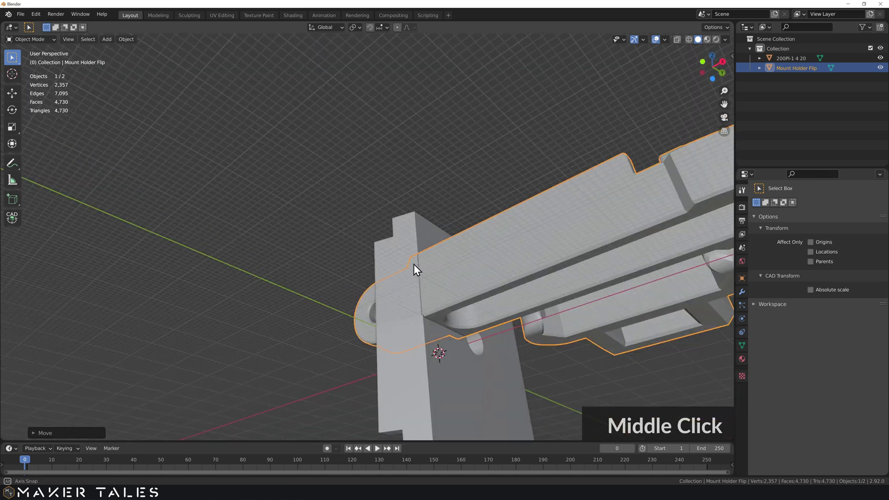
pyautogui.scroll(-3)
pyautogui.middleClick(493, 317)
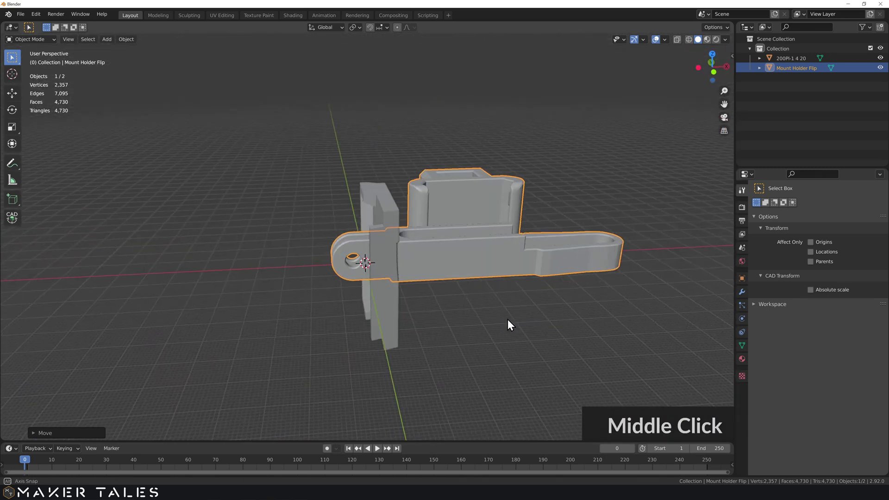
pyautogui.middleClick(492, 275)
pyautogui.scroll(3)
# Step: Duplicate the mount holder in place as a second object
pyautogui.press('Tab')
pyautogui.press('p')
pyautogui.click(469, 230)
pyautogui.press('Tab')
pyautogui.middleClick(464, 218)
pyautogui.scroll(-3)
# Step: Set the holder copy's and Pi plate's origins to geometry and select both with the plate active
pyautogui.click(616, 225)
pyautogui.rightClick(424, 301)
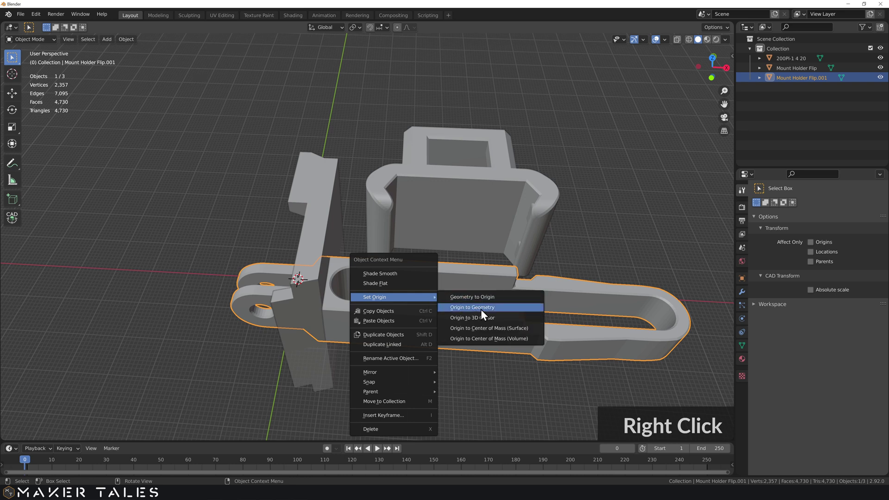
pyautogui.click(484, 312)
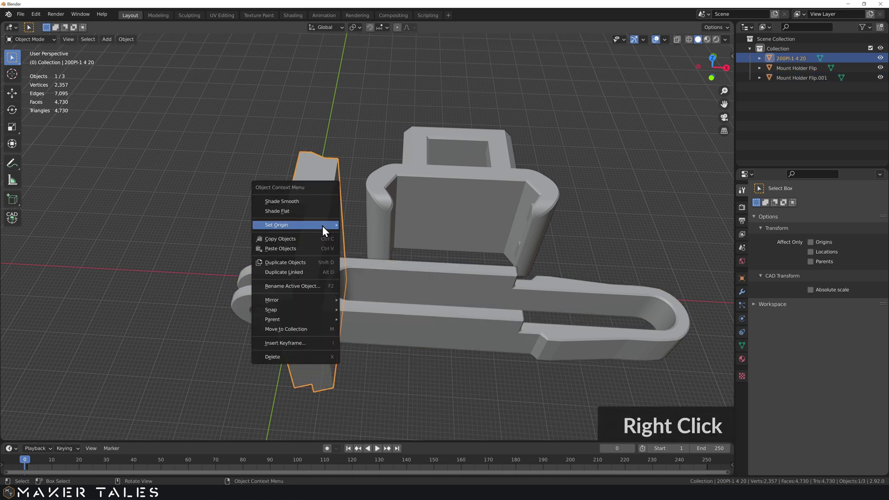
pyautogui.click(383, 238)
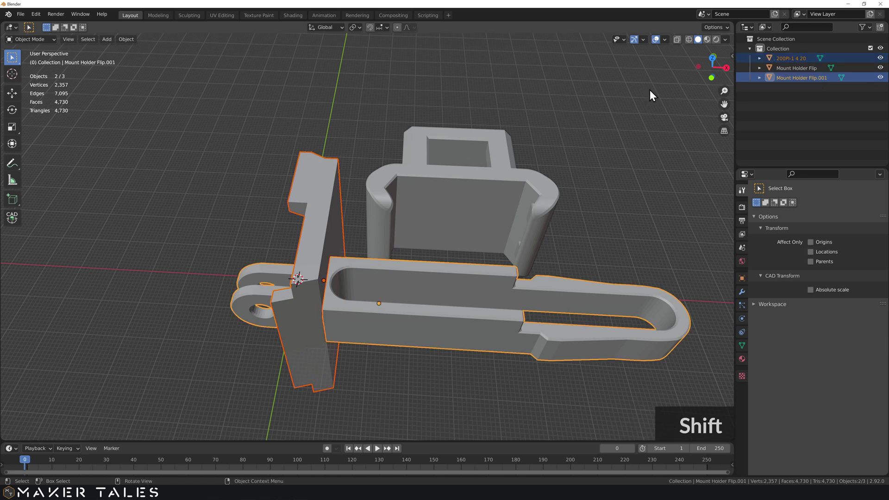
pyautogui.click(401, 402)
pyautogui.click(330, 222)
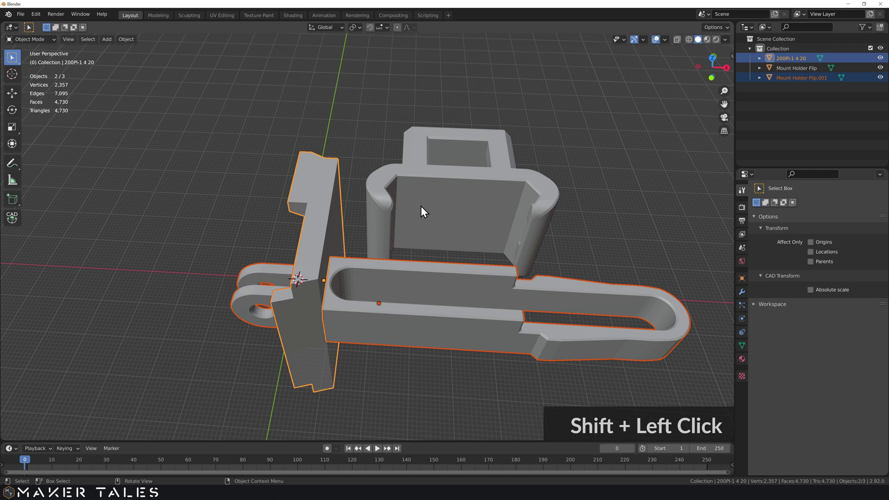
# Step: Align the holder copy's location to the Pi plate with Align Tools, undoing wrong-axis tries
pyautogui.press('n')
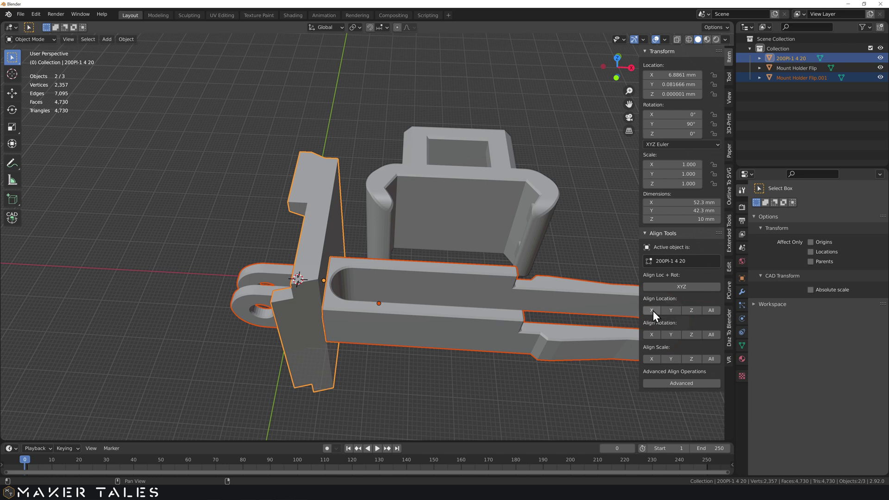
pyautogui.click(672, 313)
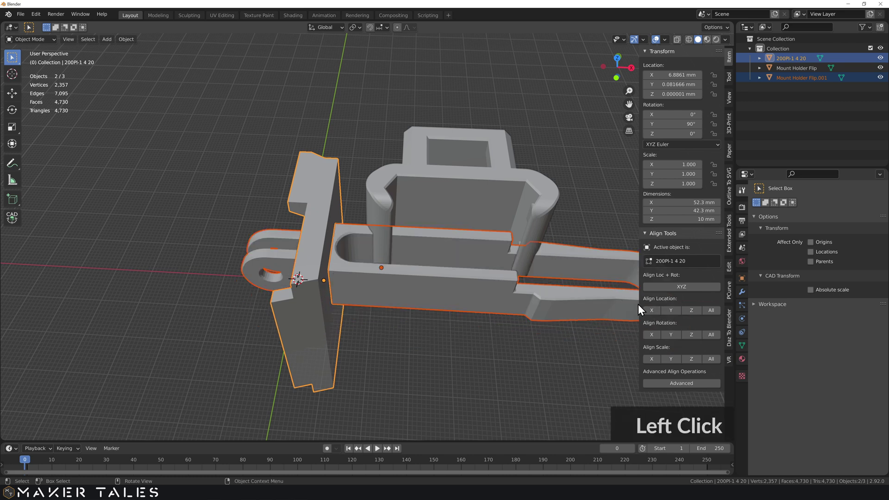
pyautogui.click(655, 311)
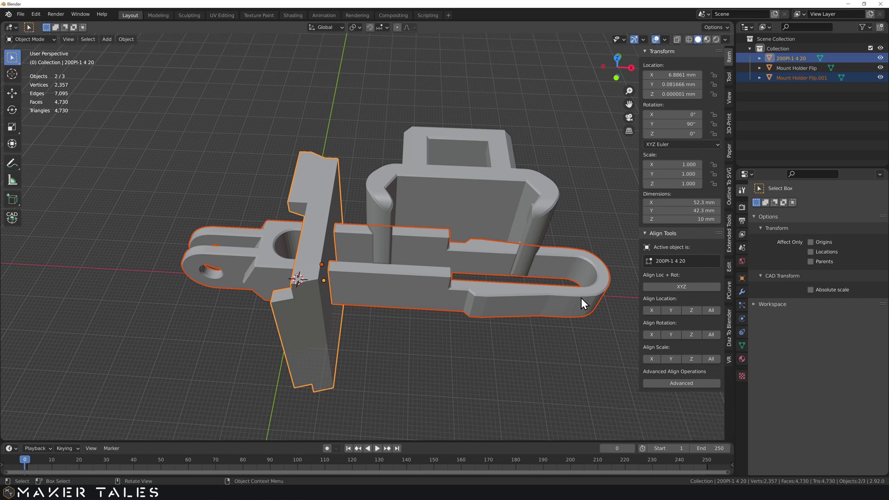
pyautogui.press('ctrl+z')
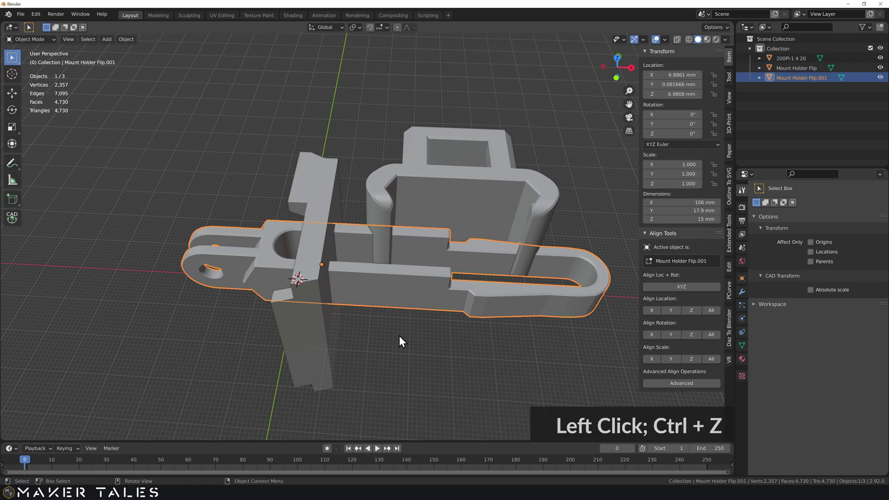
pyautogui.press('ctrl+z')
pyautogui.press('ctrl+z')
pyautogui.press('s')
# Step: Reselect the holder copy with the plate and check the joint from below
pyautogui.click(669, 311)
pyautogui.click(333, 347)
pyautogui.middleClick(338, 299)
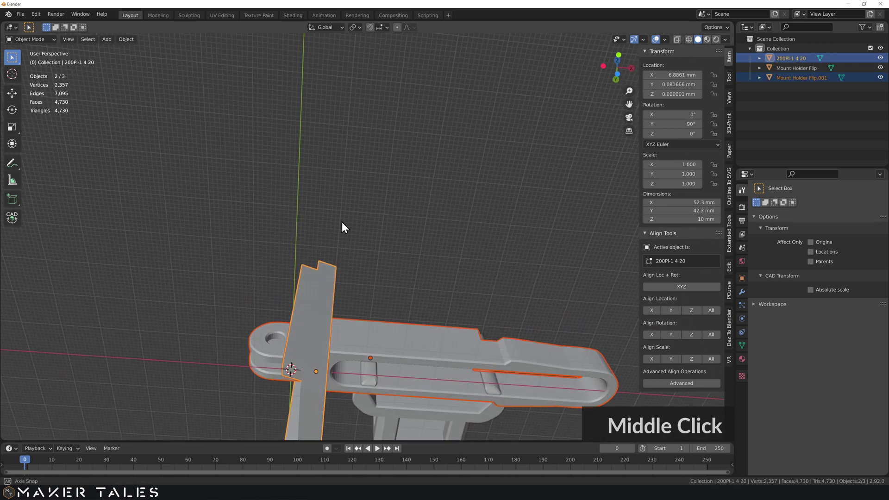
pyautogui.scroll(3)
pyautogui.middleClick(353, 354)
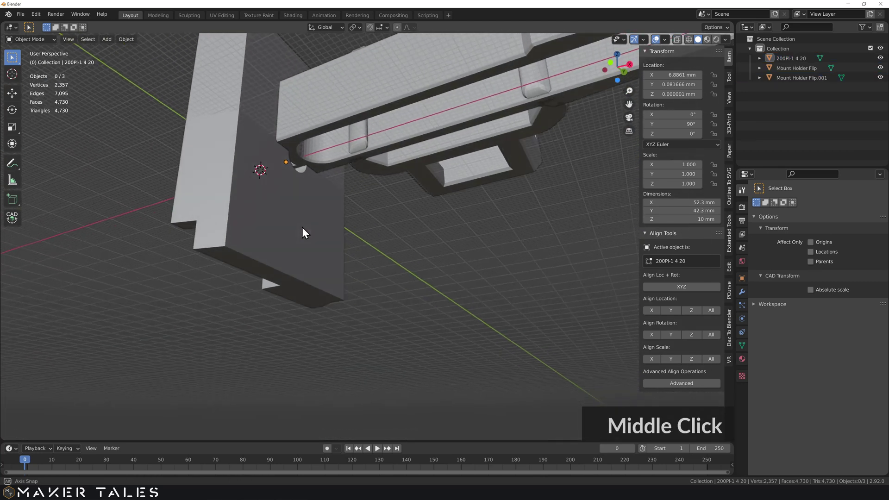
# Step: Move the Pi plate down along Z to 26.15 mm so it seats on the holder
pyautogui.click(245, 261)
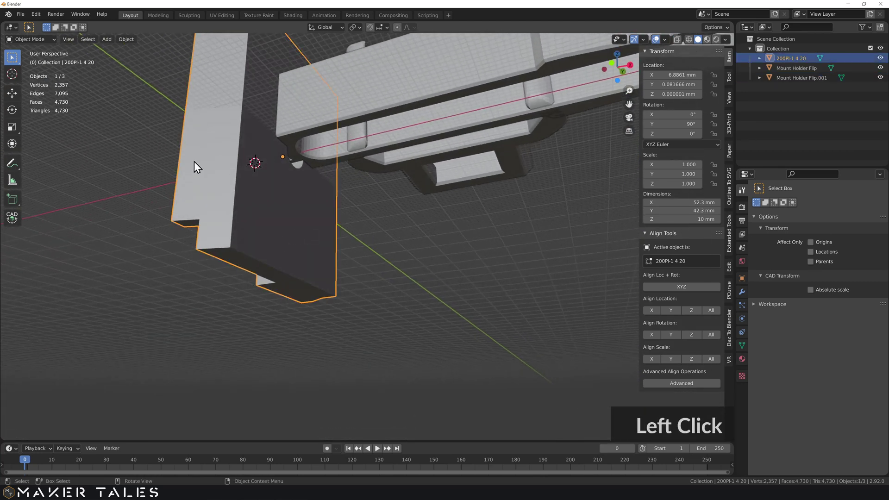
pyautogui.click(392, 31)
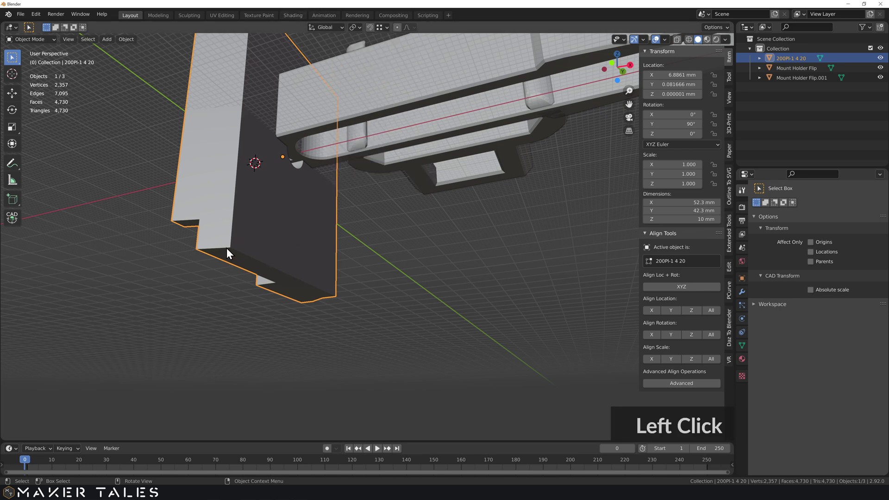
pyautogui.click(232, 246)
pyautogui.write('gz')
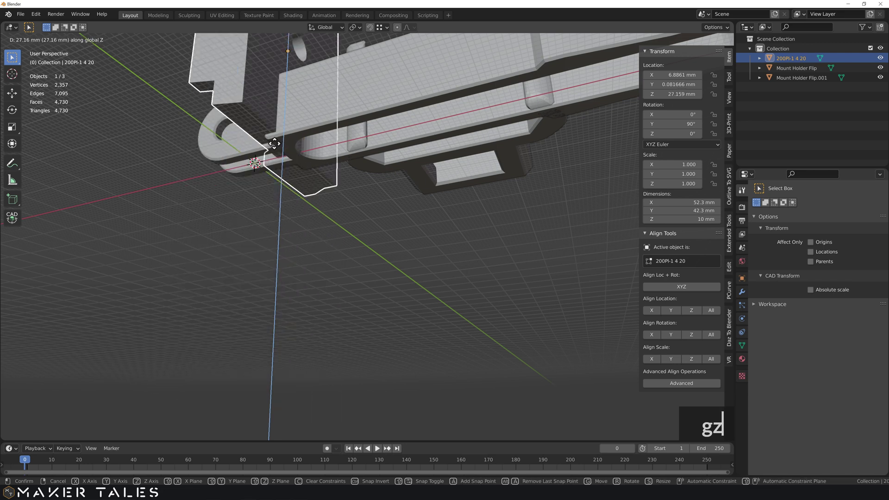
pyautogui.click(280, 144)
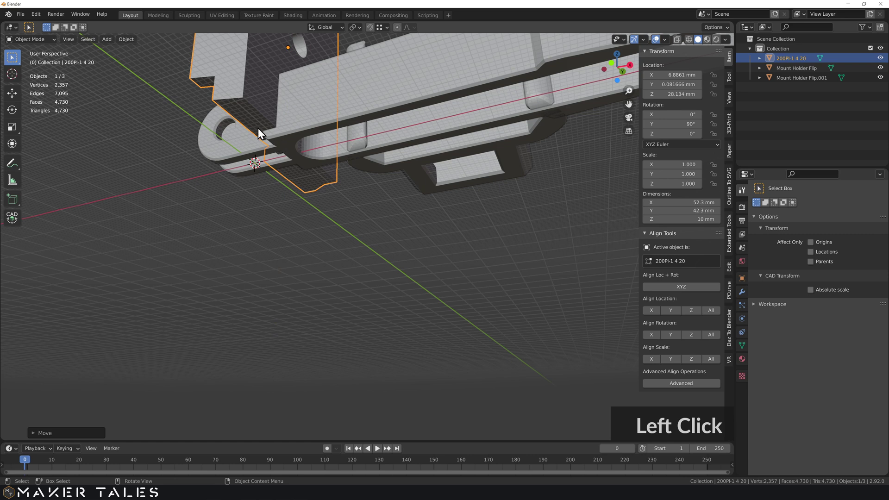
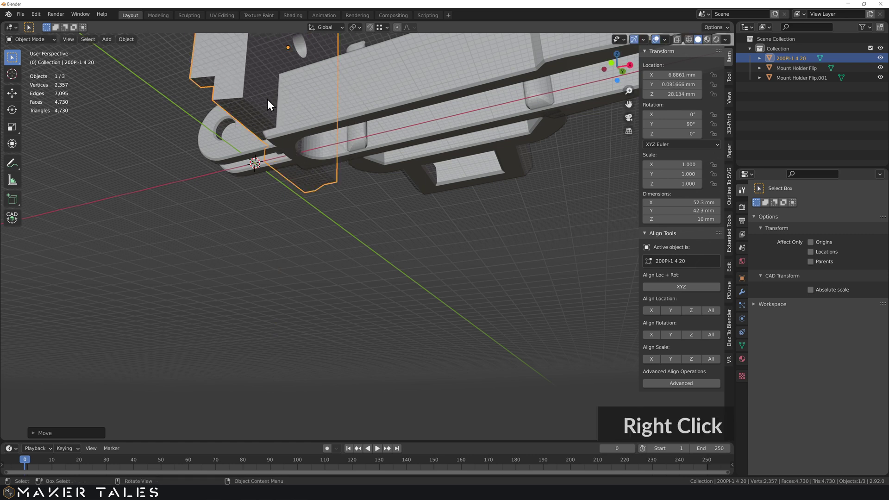
pyautogui.write('z')
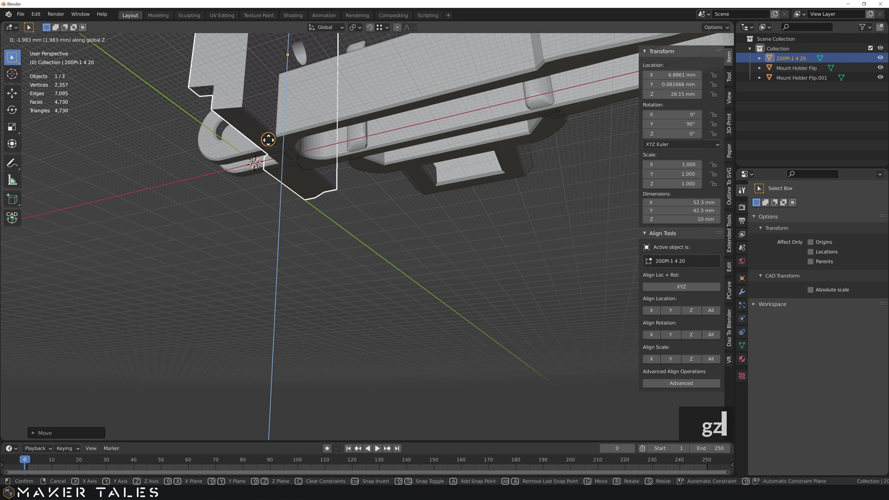
pyautogui.click(272, 145)
# Step: Orbit to check the plate-holder contact and view the plate face-on
pyautogui.scroll(3)
pyautogui.middleClick(295, 208)
pyautogui.middleClick(324, 256)
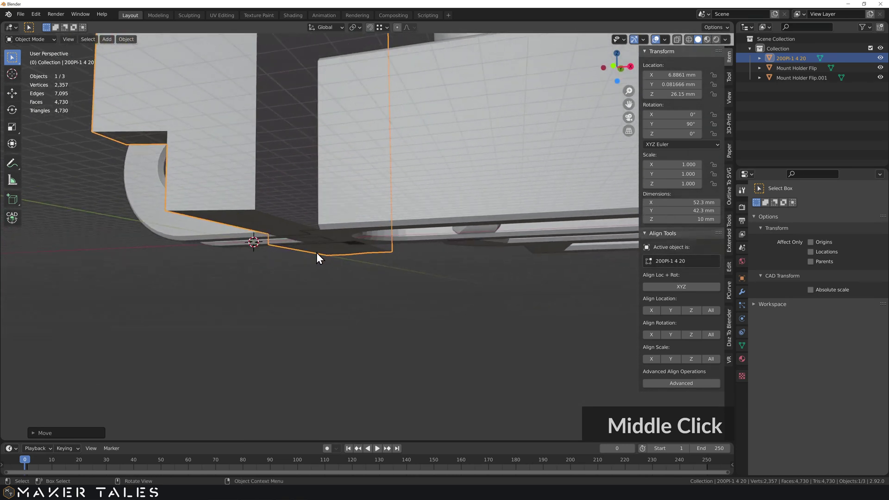
pyautogui.scroll(-3)
pyautogui.middleClick(280, 238)
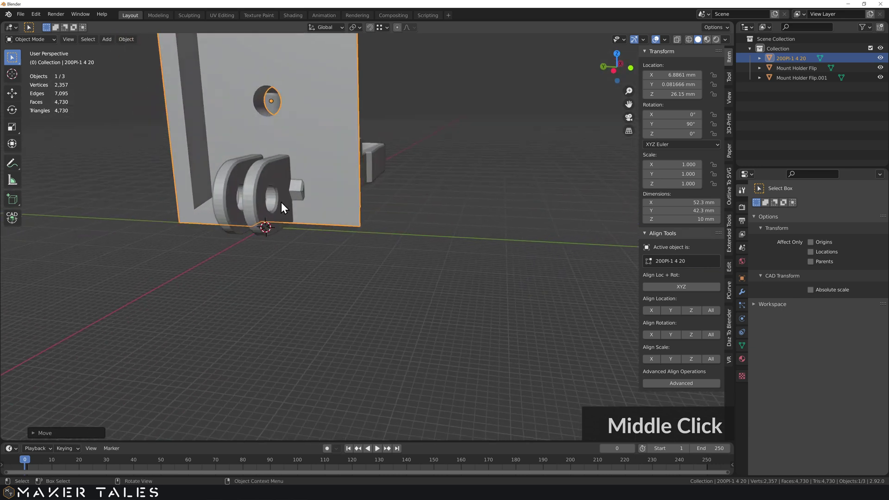
# Step: Scale the plate's hole vertices to zero and merge them so the face is solid
pyautogui.middleClick(330, 228)
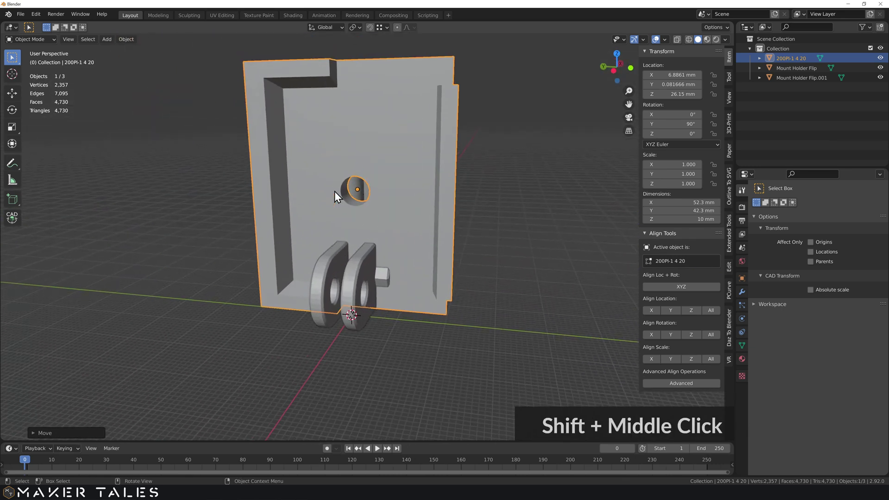
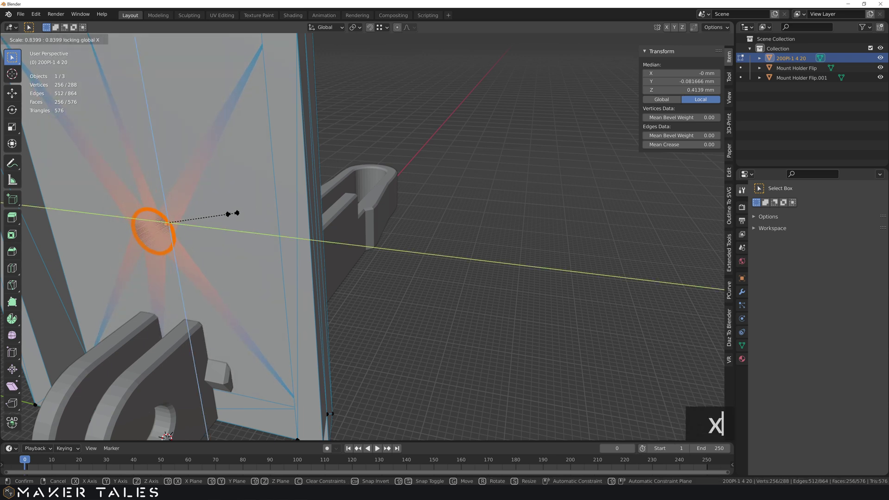
pyautogui.press('x')
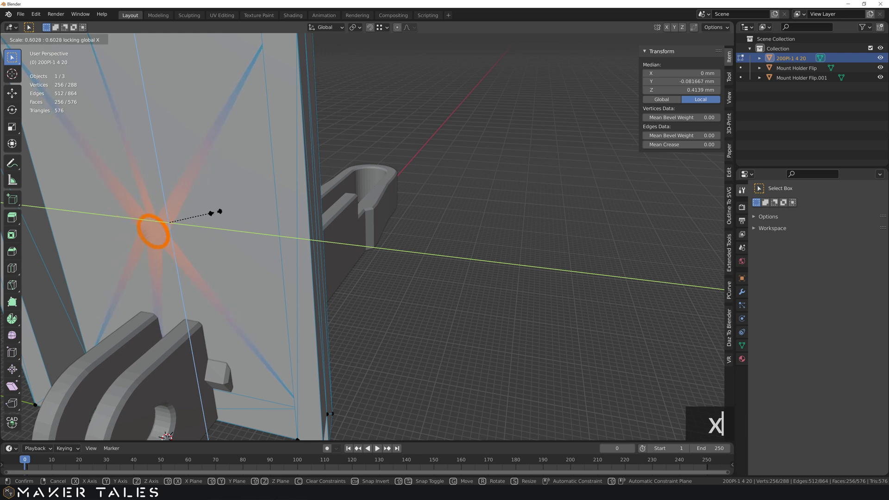
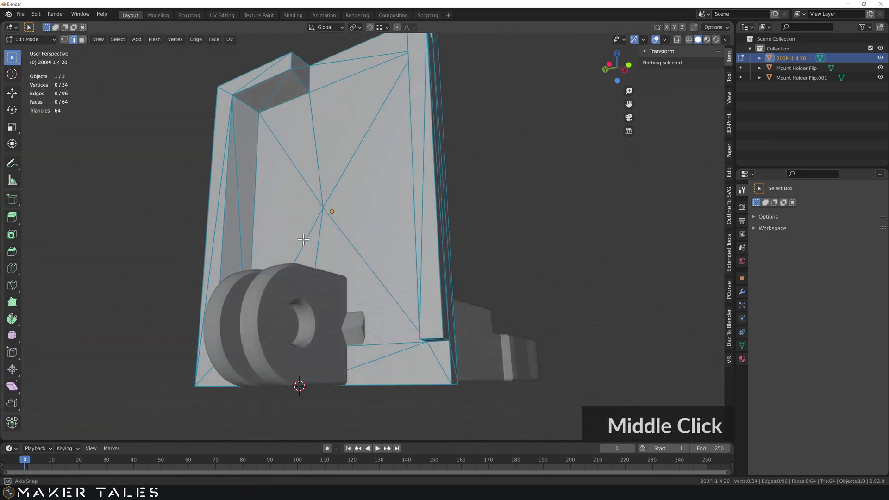
# Step: Leave Edit Mode and add a temporary cube, scaling it to about 31.4 mm
pyautogui.press('Tab')
pyautogui.press('shift+r')
pyautogui.press('a')
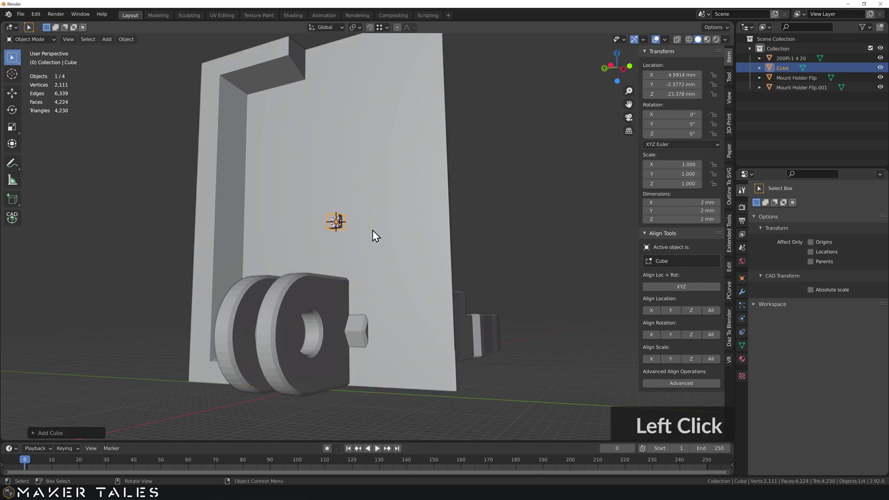
pyautogui.click(377, 218)
pyautogui.middleClick(361, 245)
pyautogui.press('s')
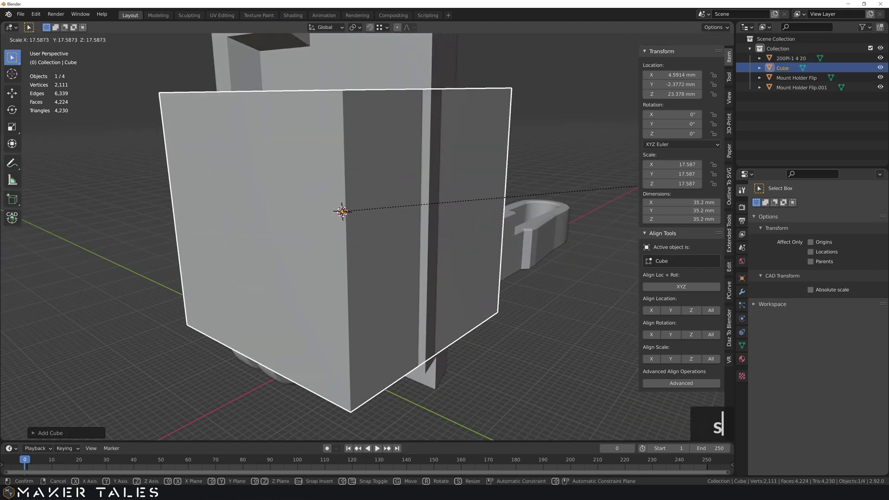
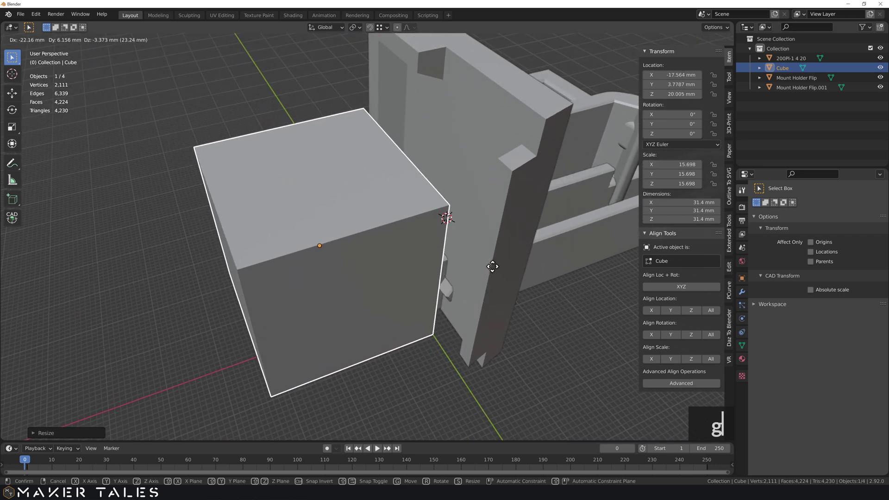
# Step: Move the cube vertically against the plate-holder joint, then delete it
pyautogui.press('x')
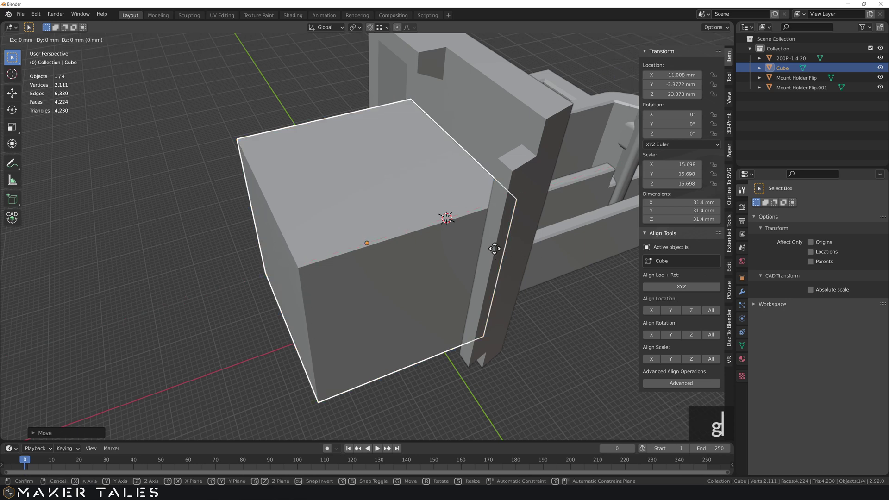
pyautogui.press('z')
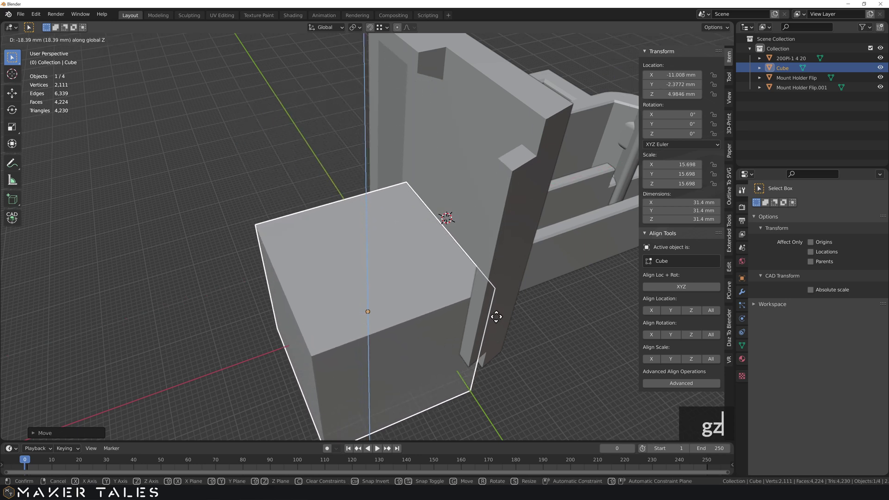
pyautogui.click(565, 255)
pyautogui.press('ctrl+shift+[')
pyautogui.middleClick(407, 303)
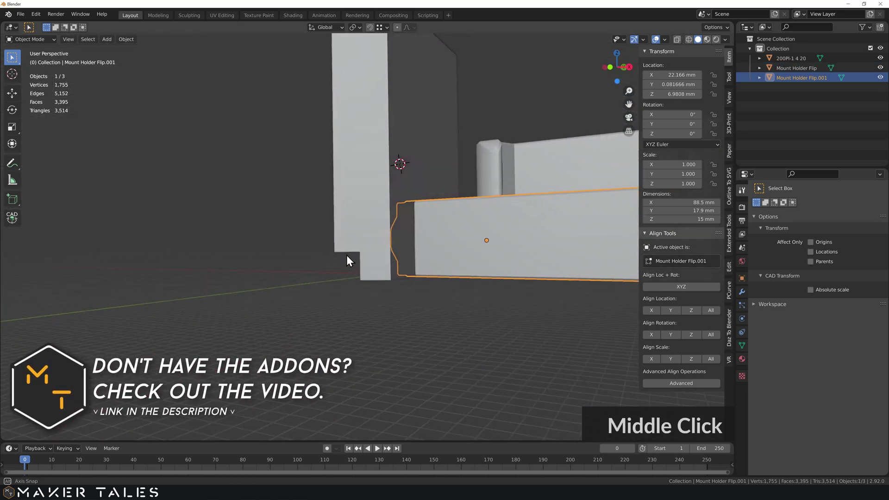
# Step: Select Mount Holder Flip.001 with the Pi plate and join them into one object
pyautogui.middleClick(416, 244)
pyautogui.scroll(3)
pyautogui.middleClick(275, 303)
pyautogui.middleClick(293, 287)
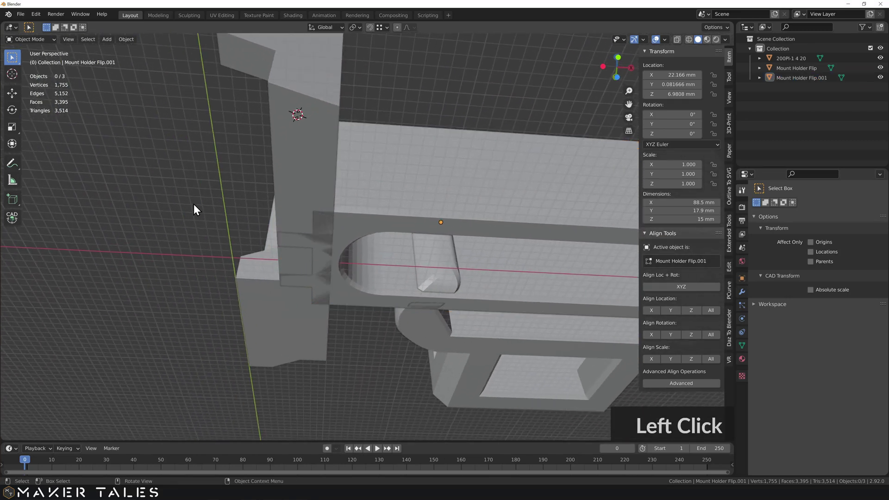
pyautogui.click(323, 174)
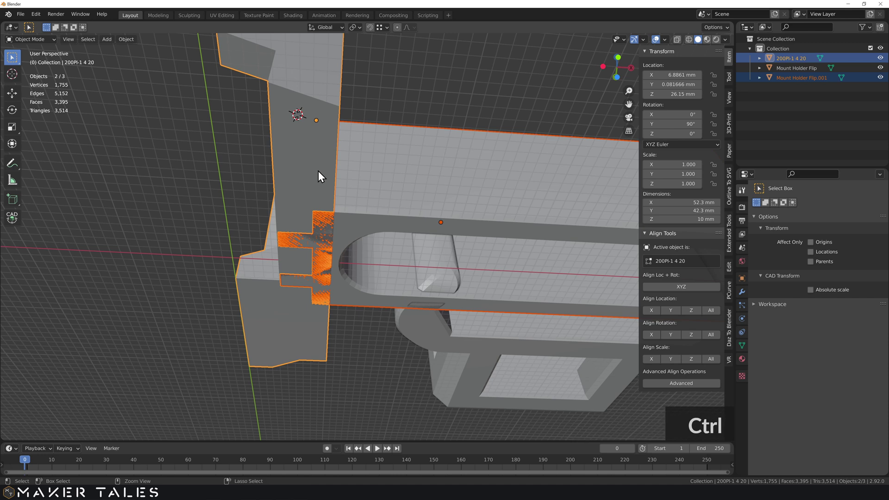
pyautogui.press('ctrl+shift+[')
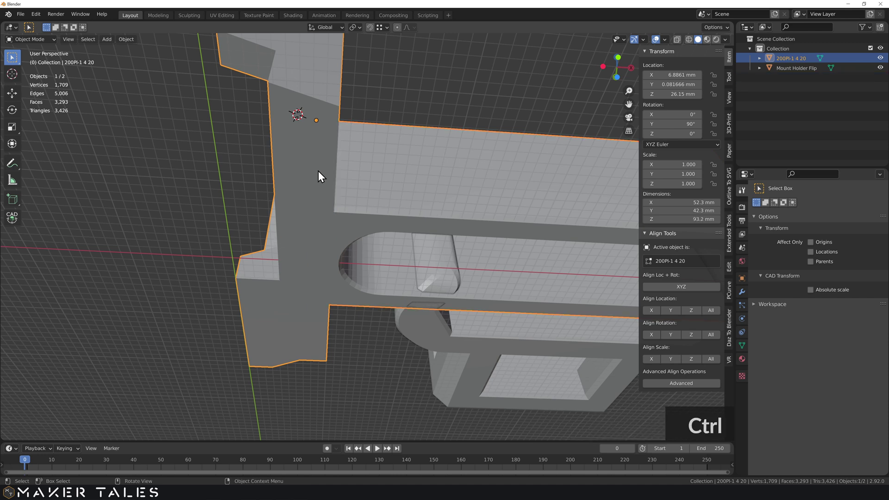
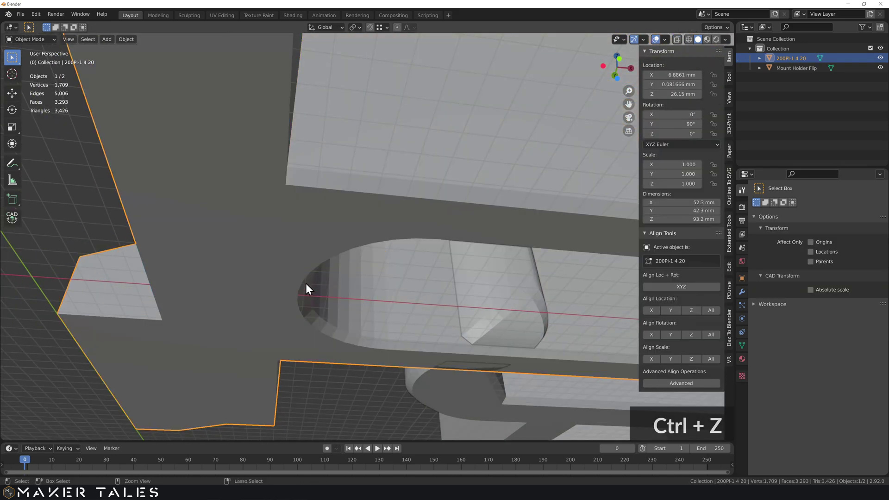
# Step: Undo the join, nudge the holder copy -0.001 along Z and join it to the plate again
pyautogui.press('ctrl+z')
pyautogui.middleClick(309, 281)
pyautogui.scroll(-3)
pyautogui.middleClick(293, 293)
pyautogui.click(394, 351)
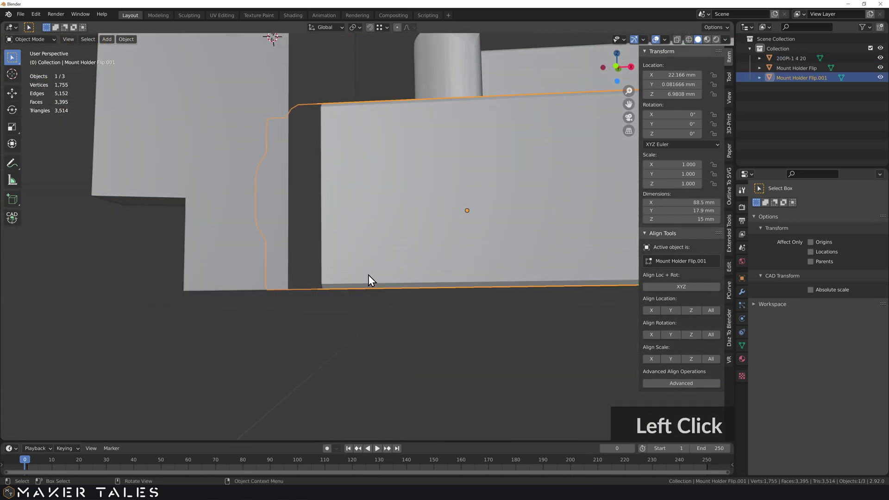
pyautogui.middleClick(351, 278)
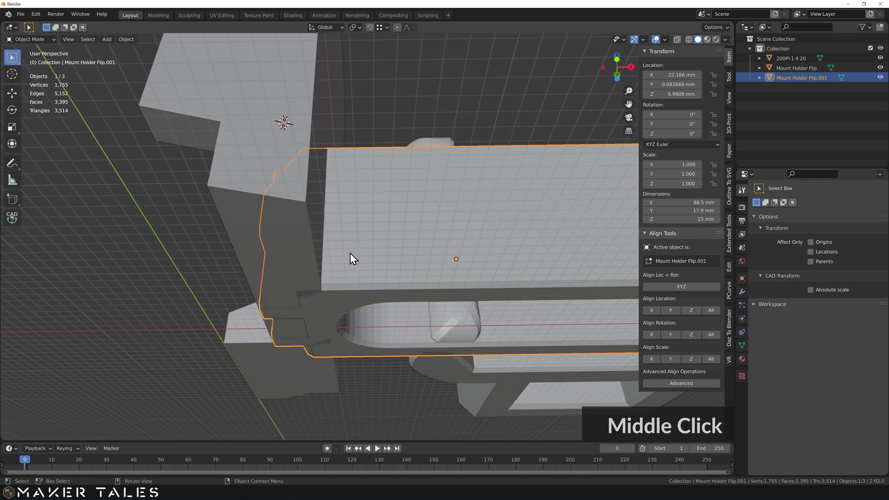
pyautogui.write('gz')
pyautogui.write('0.001')
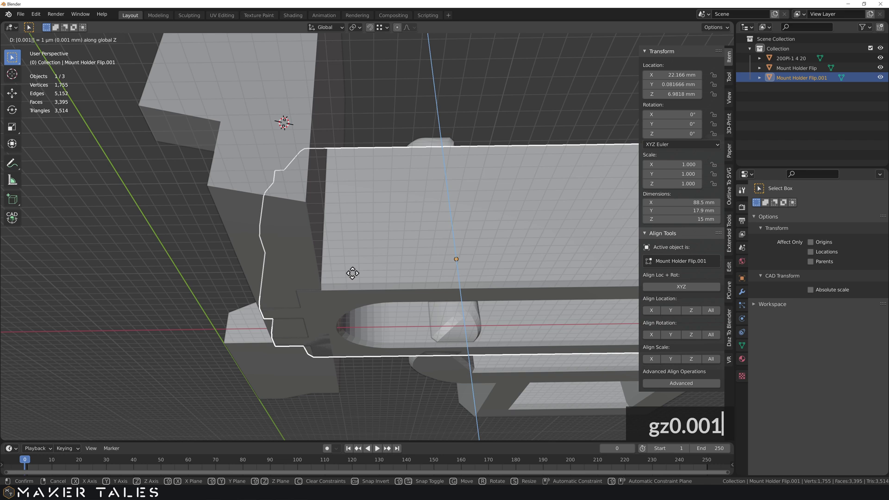
pyautogui.write('-')
pyautogui.press('Return')
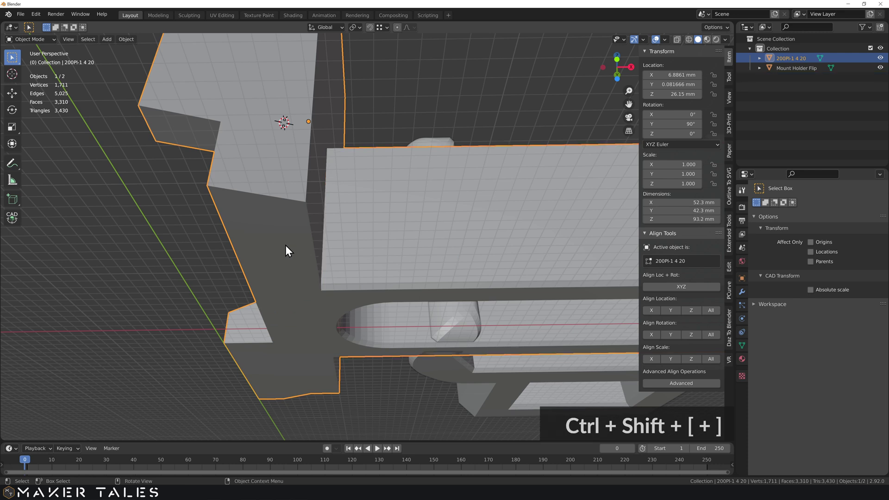
pyautogui.press('Tab')
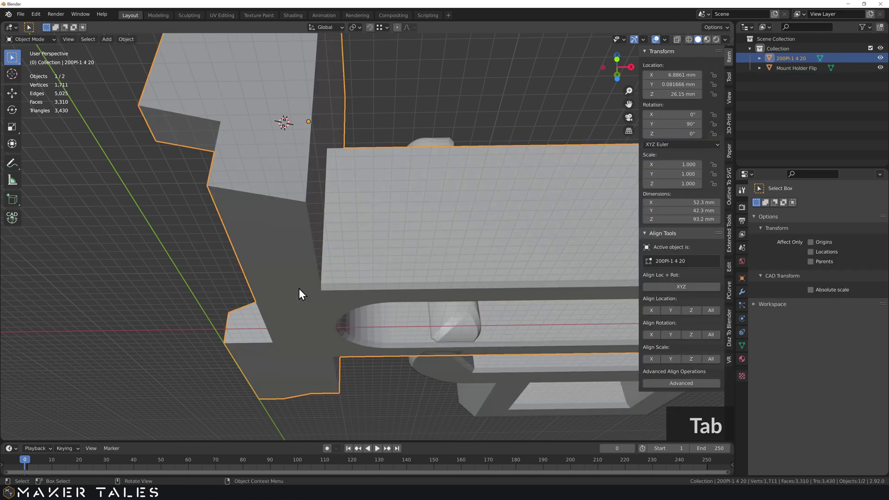
# Step: Undo once more, raise the copy 0.001 along Z instead and select it with the Pi plate
pyautogui.press('ctrl+z')
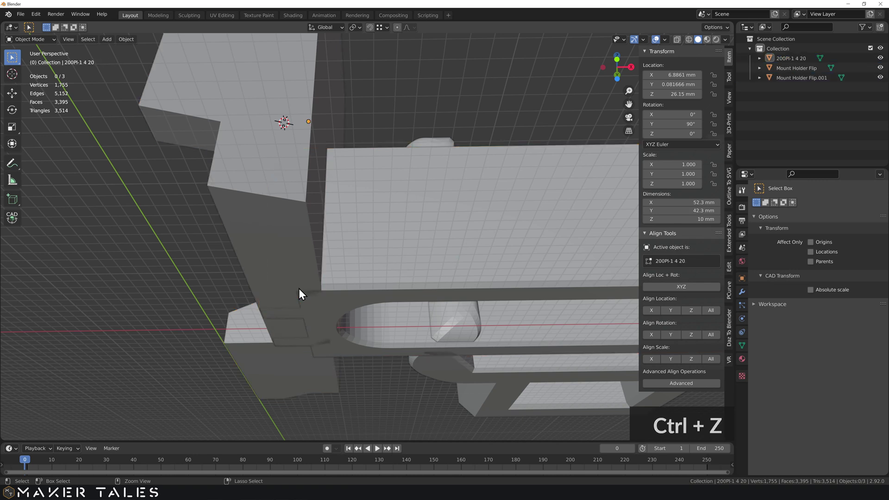
pyautogui.click(372, 281)
pyautogui.write('gz0.001')
pyautogui.press('Return')
pyautogui.click(285, 243)
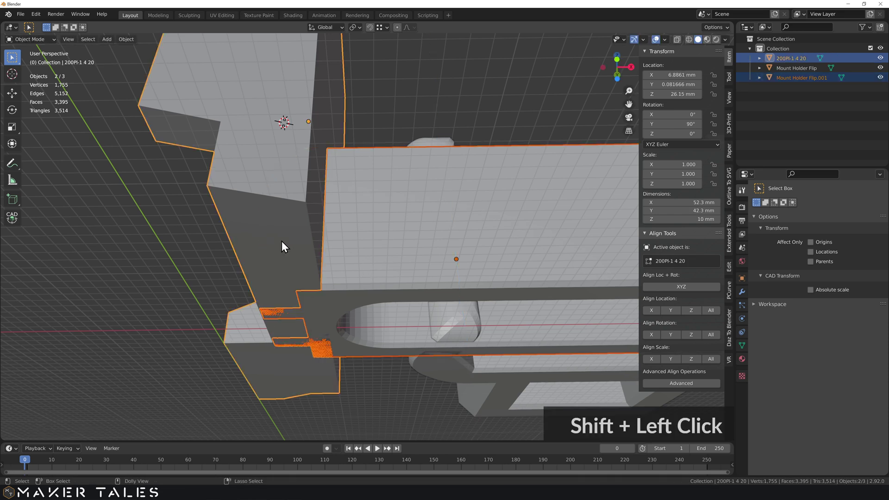
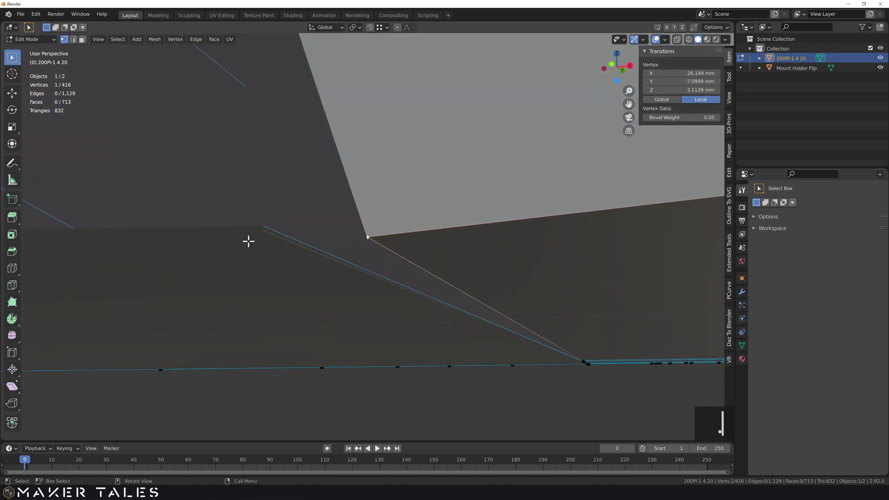
# Step: Dissolve faces, then Limited Dissolve the plate mesh down to 311 vertices and 229 faces
pyautogui.scroll(-3)
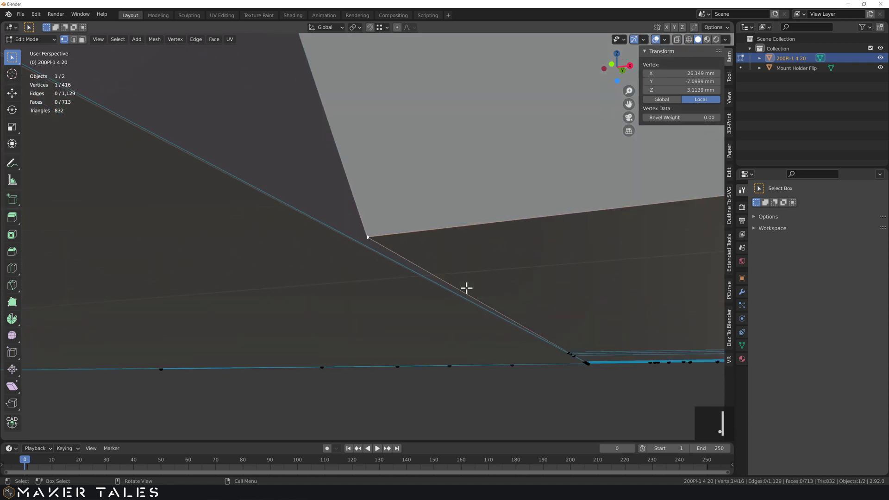
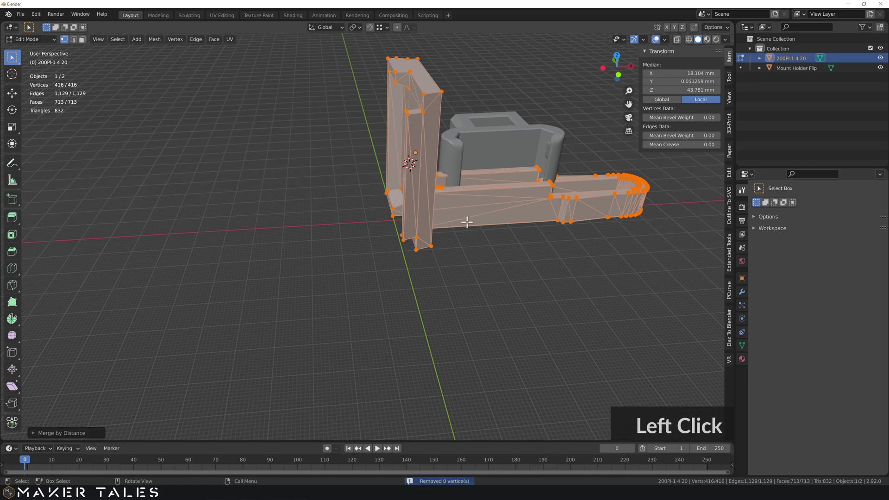
pyautogui.write('x')
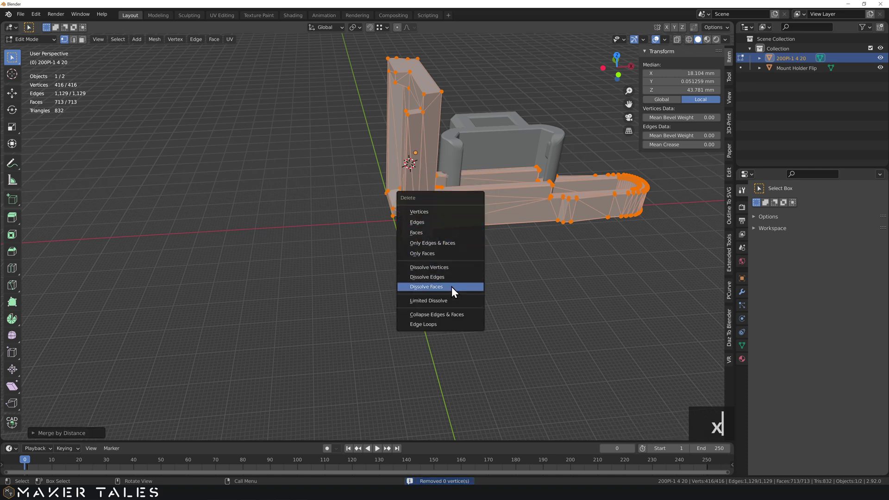
pyautogui.click(455, 299)
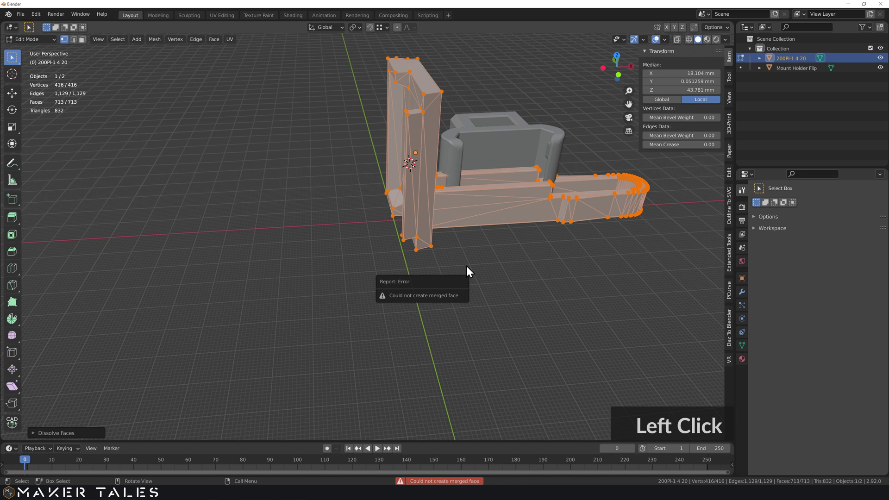
pyautogui.write('xx')
pyautogui.click(364, 235)
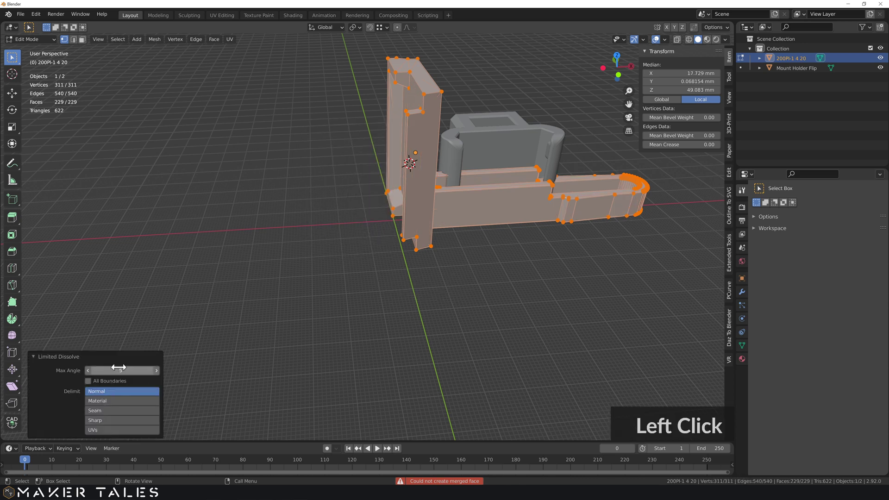
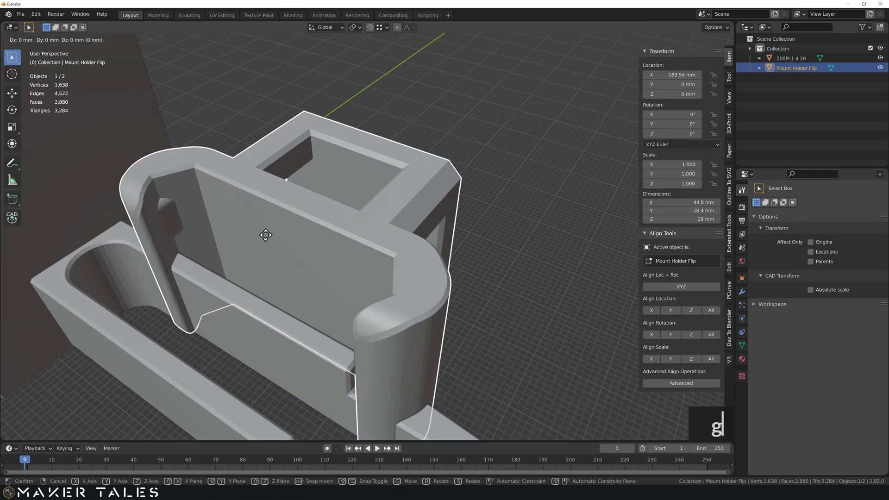
# Step: Move Mount Holder Flip along its local Z axis into place against the plate
pyautogui.press('g')
pyautogui.press('z')
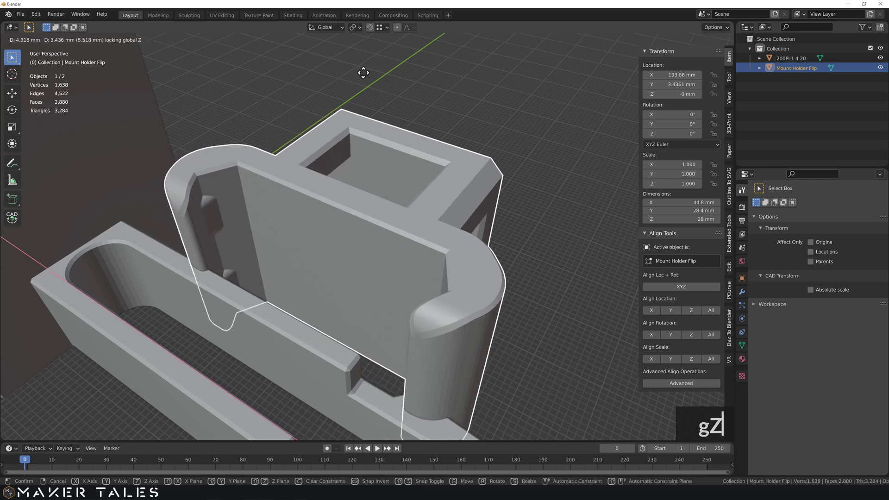
pyautogui.press('z')
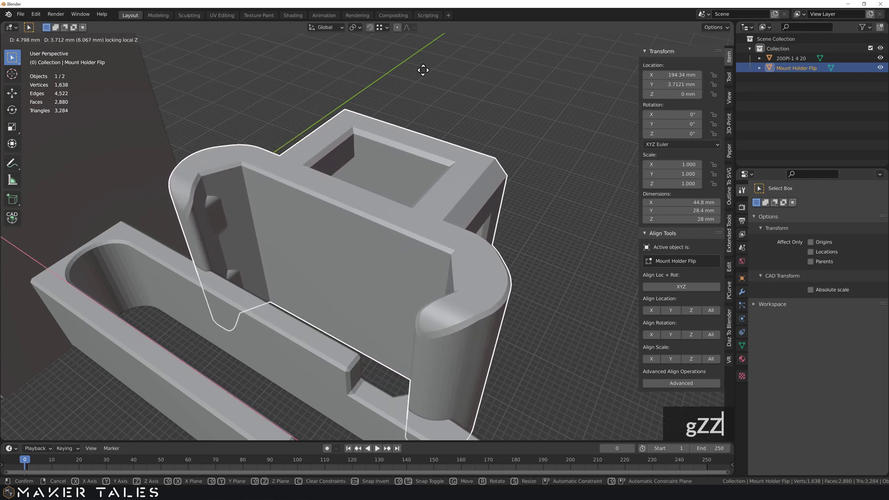
pyautogui.click(422, 214)
# Step: Refine the holder's position from Top view and return to a perspective view
pyautogui.scroll(-3)
pyautogui.press('7')
pyautogui.press('g')
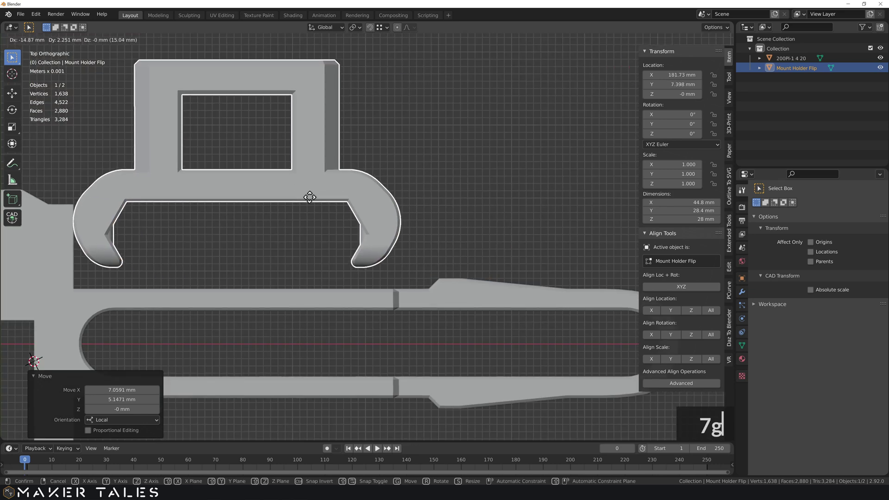
pyautogui.middleClick(474, 211)
pyautogui.scroll(-3)
# Step: Run Check All on the Pi plate, reporting 2 intersect and 165 zero faces
pyautogui.click(292, 239)
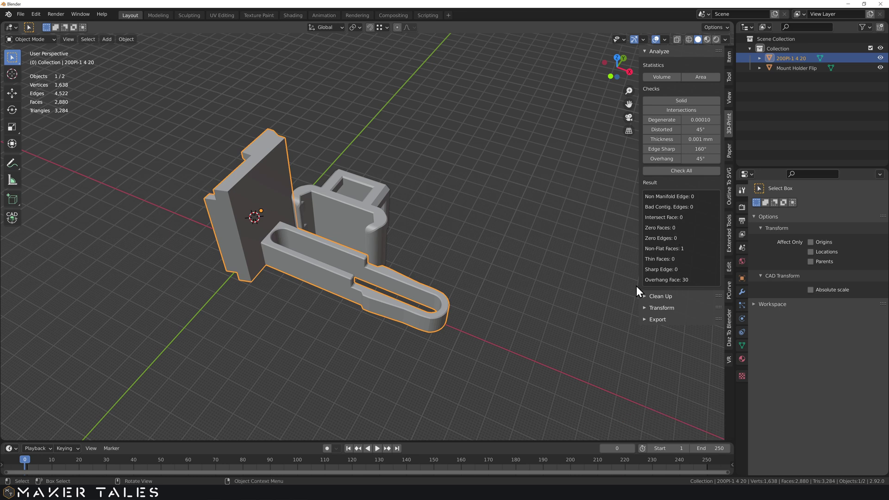
pyautogui.click(351, 205)
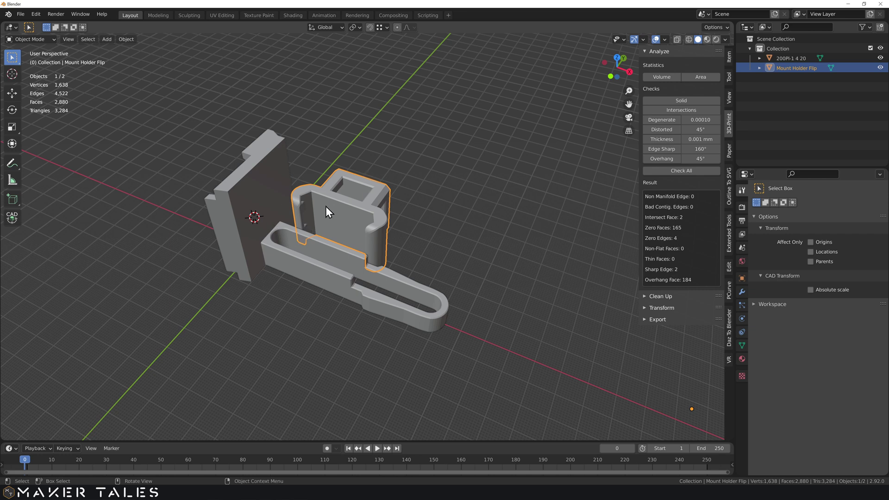
pyautogui.click(307, 297)
# Step: Orbit beneath the parts to inspect the joint and select the mount holder
pyautogui.middleClick(316, 250)
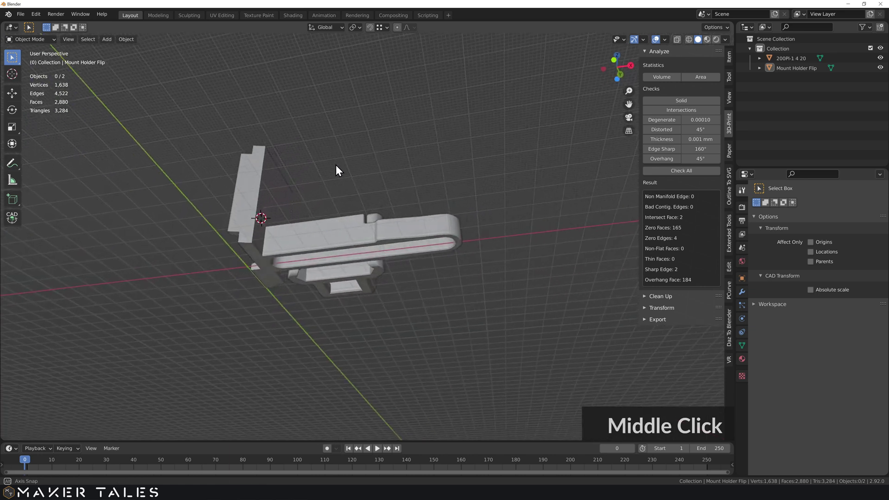
pyautogui.middleClick(265, 256)
pyautogui.scroll(3)
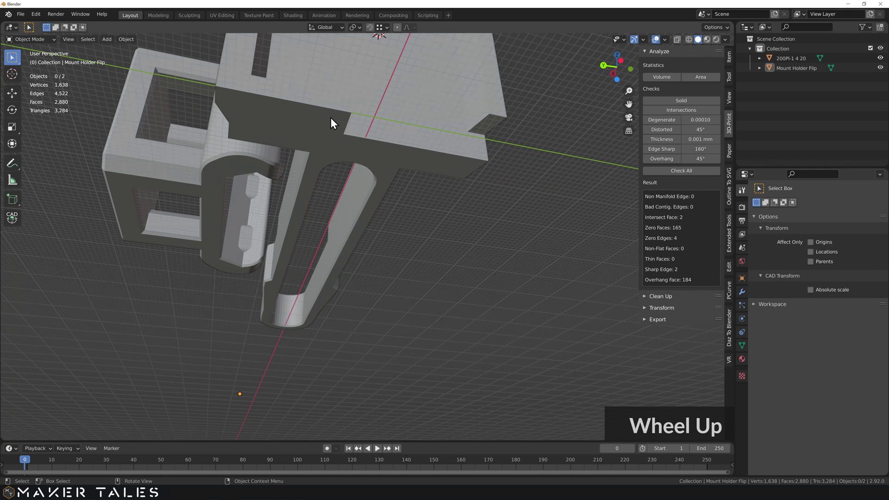
pyautogui.click(260, 169)
# Step: Set Mount Holder Flip's origin to the 3D cursor
pyautogui.scroll(3)
pyautogui.middleClick(246, 176)
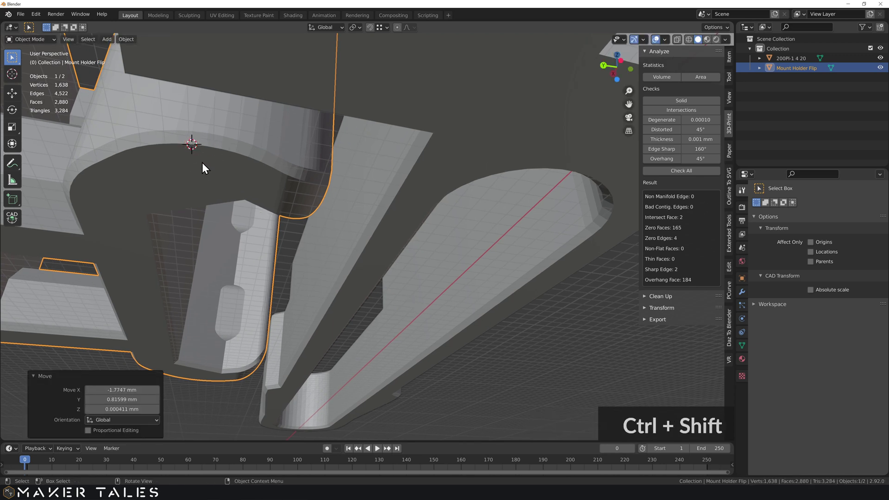
pyautogui.rightClick(206, 165)
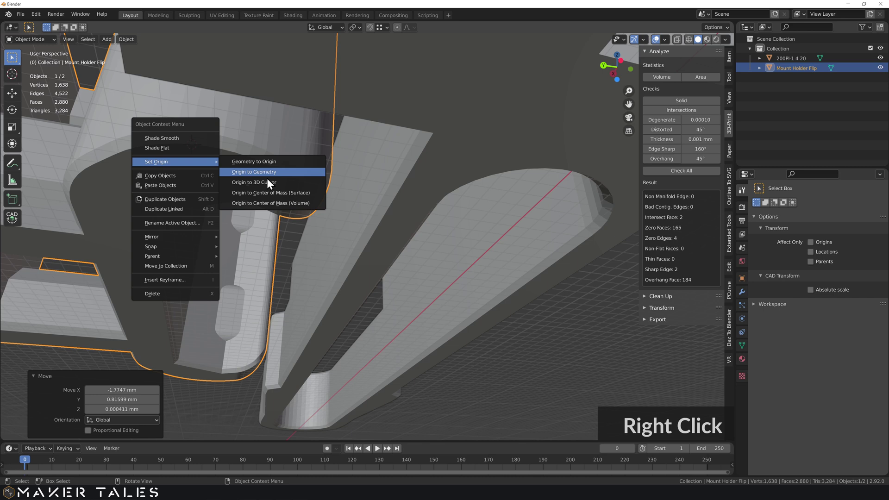
pyautogui.click(270, 183)
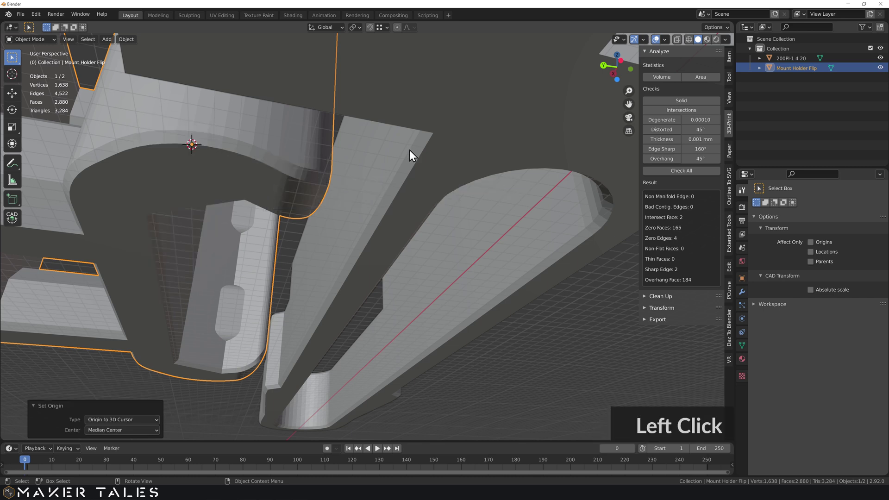
# Step: Set the Pi plate's origin to the 3D cursor and select both parts together
pyautogui.click(478, 144)
pyautogui.click(463, 141)
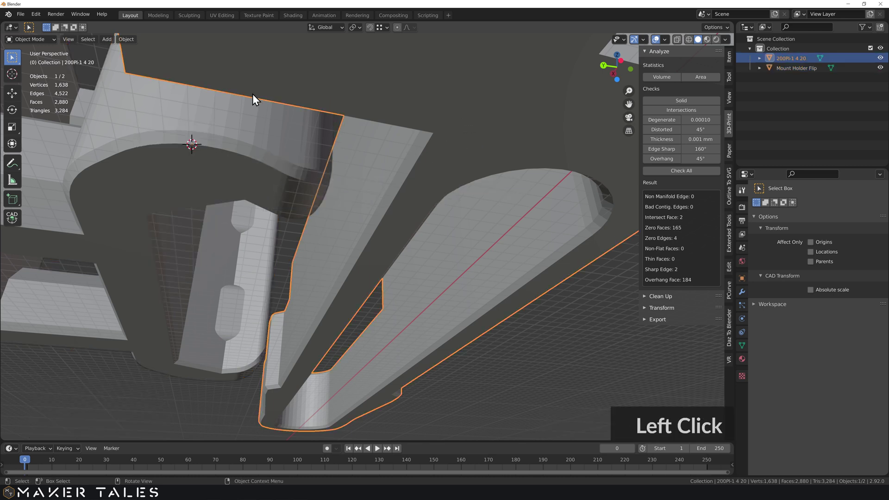
pyautogui.scroll(-3)
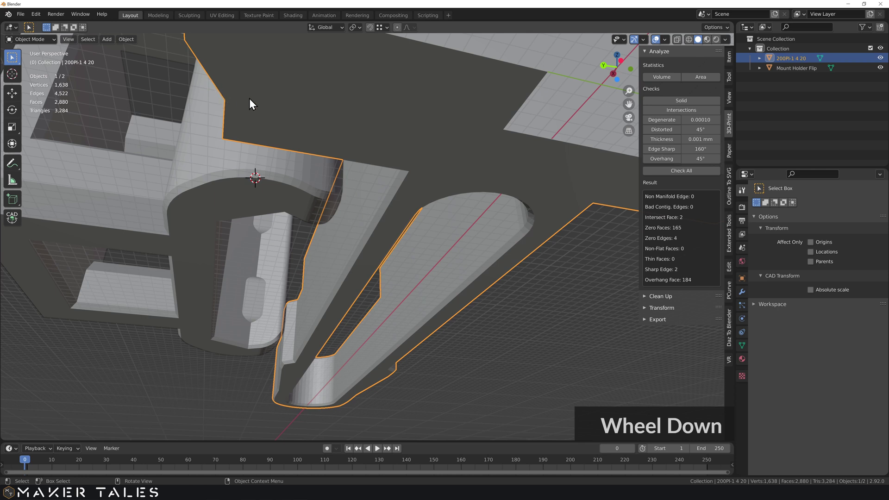
pyautogui.rightClick(270, 103)
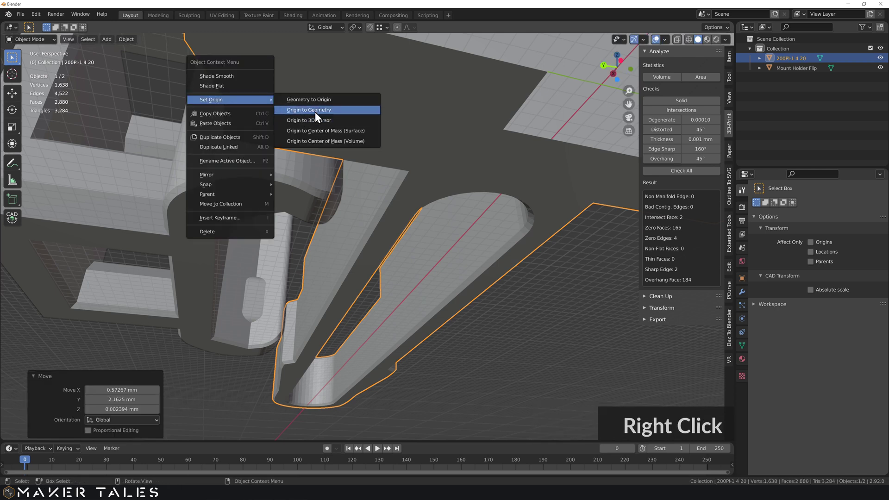
pyautogui.click(315, 120)
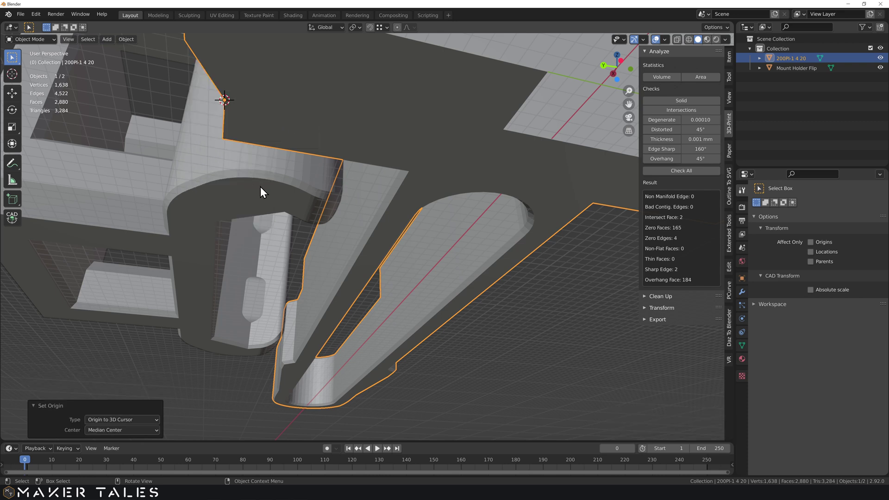
pyautogui.click(264, 190)
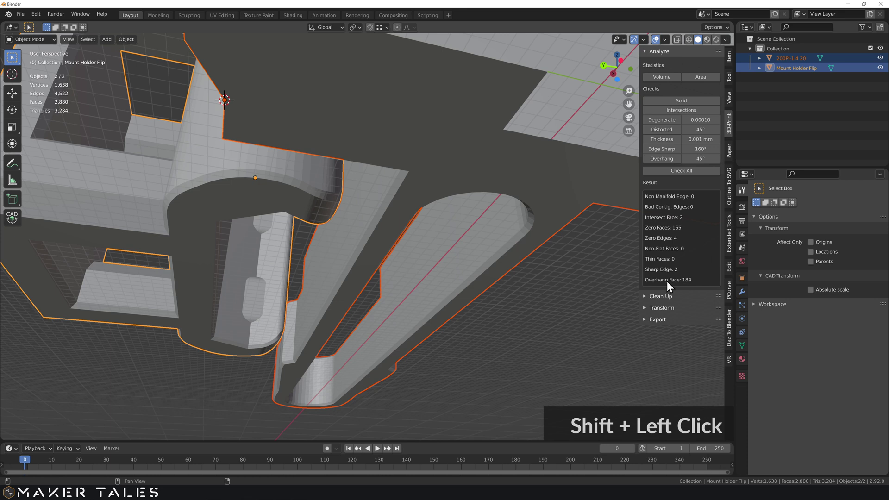
# Step: Align the locations of the plate and holder, then deselect everything
pyautogui.click(733, 81)
pyautogui.click(732, 58)
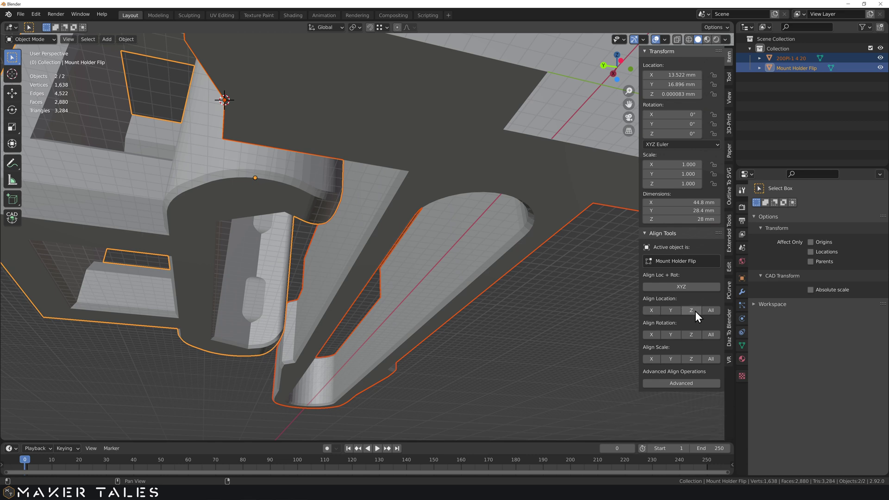
pyautogui.click(695, 314)
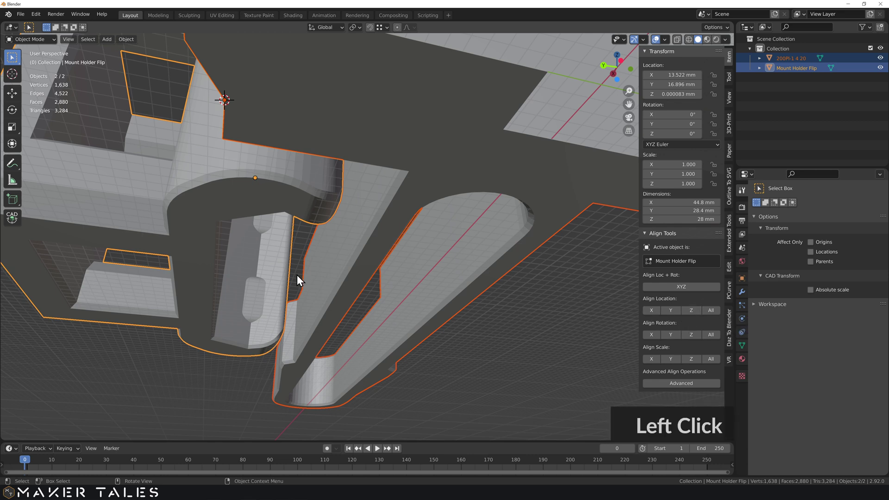
# Step: Orbit and zoom out to view the whole combined plate and holder
pyautogui.middleClick(479, 304)
pyautogui.scroll(-3)
pyautogui.middleClick(369, 307)
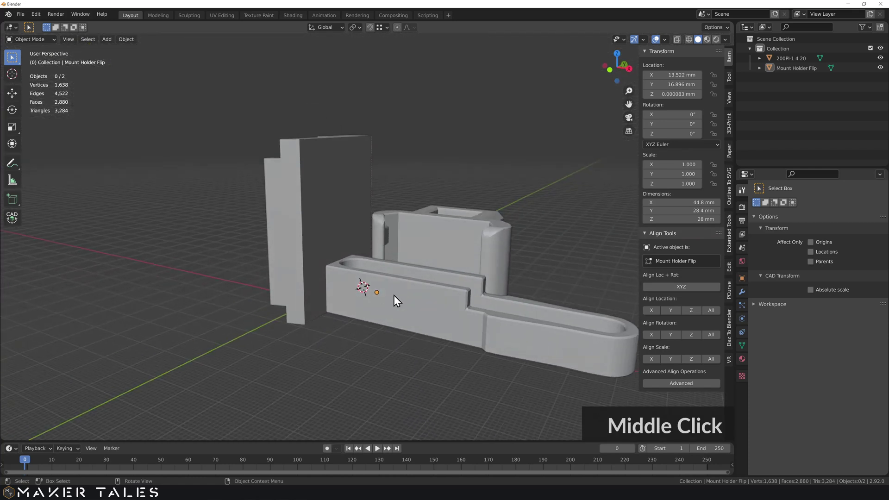
# Step: Bring up the Thangs home page with its model search bar
pyautogui.press('s')
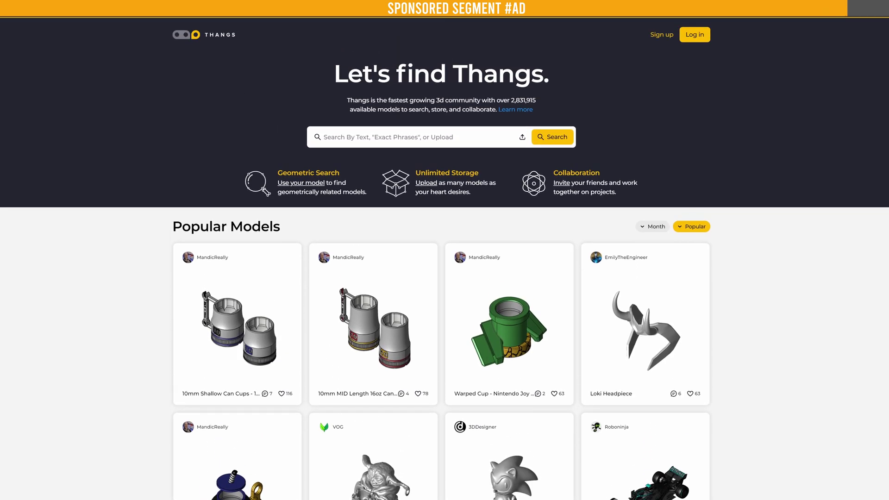
# Step: Switch to the sliced toolpath preview and orbit the clip model from several angles
pyautogui.click(343, 369)
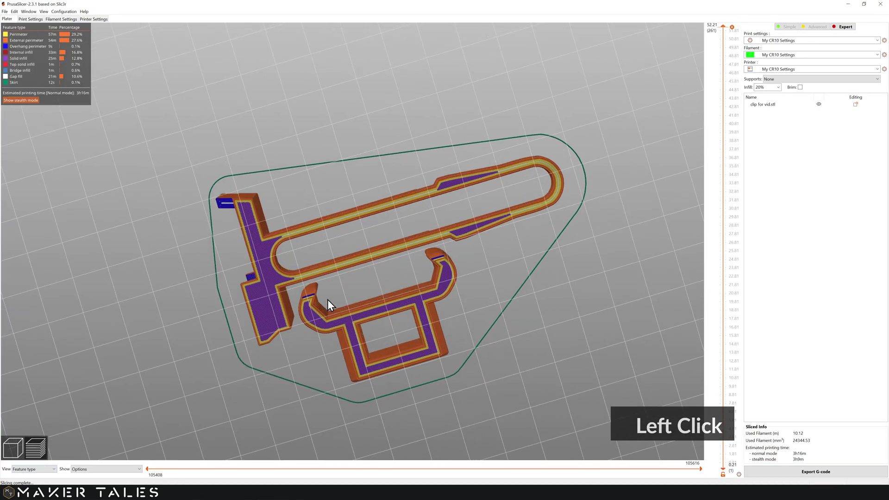
pyautogui.scroll(3)
pyautogui.click(319, 364)
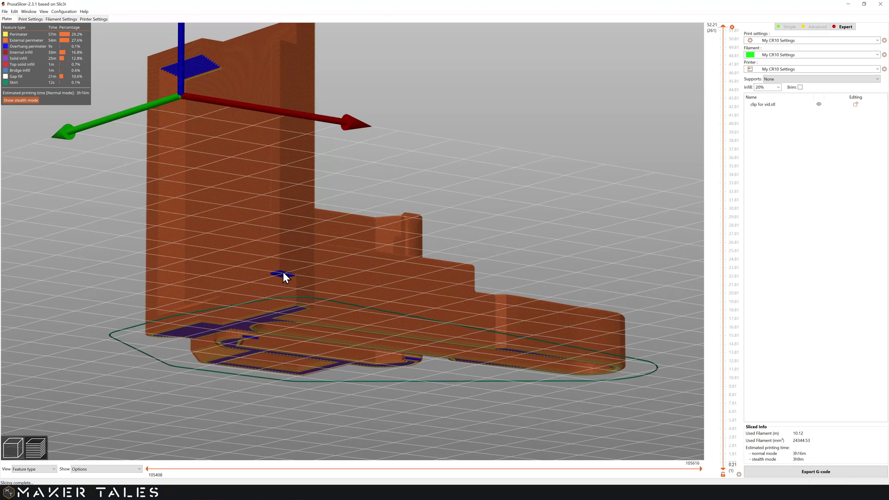
pyautogui.click(394, 338)
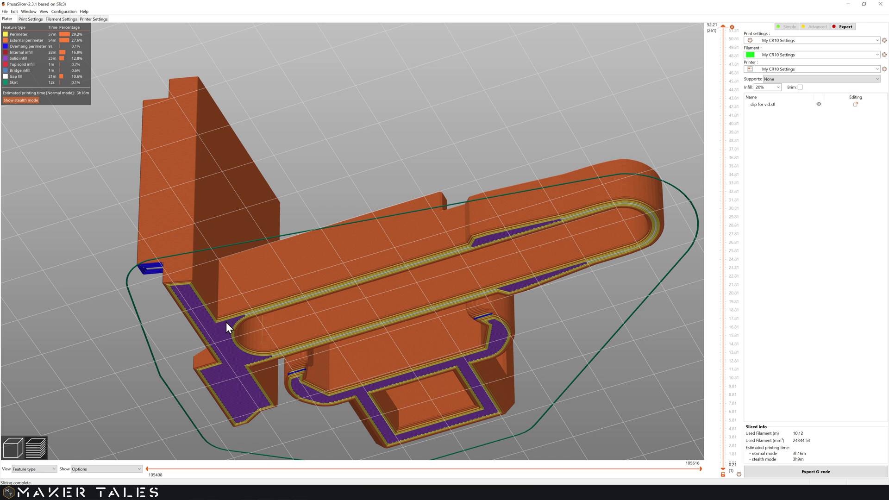
# Step: Browse the Modular Mounting System page, open The Ultimate Smartphone Mount files, and return to Blender
pyautogui.click(365, 145)
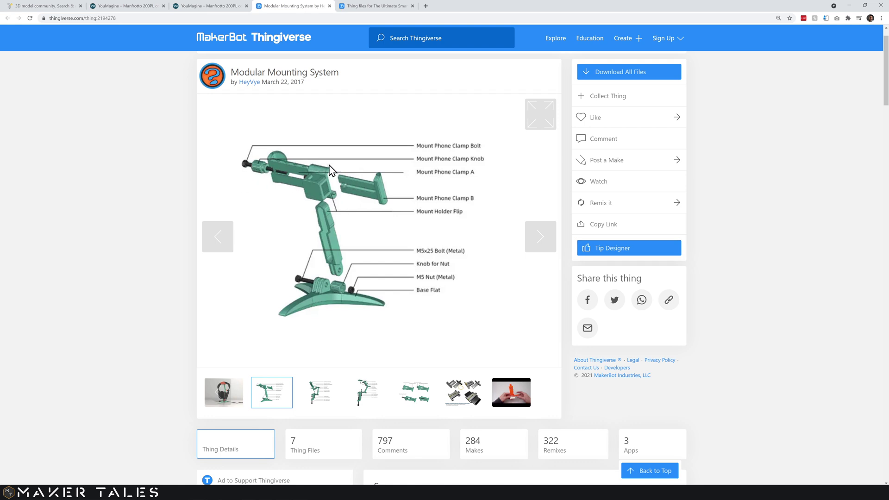
pyautogui.scroll(-3)
pyautogui.click(423, 333)
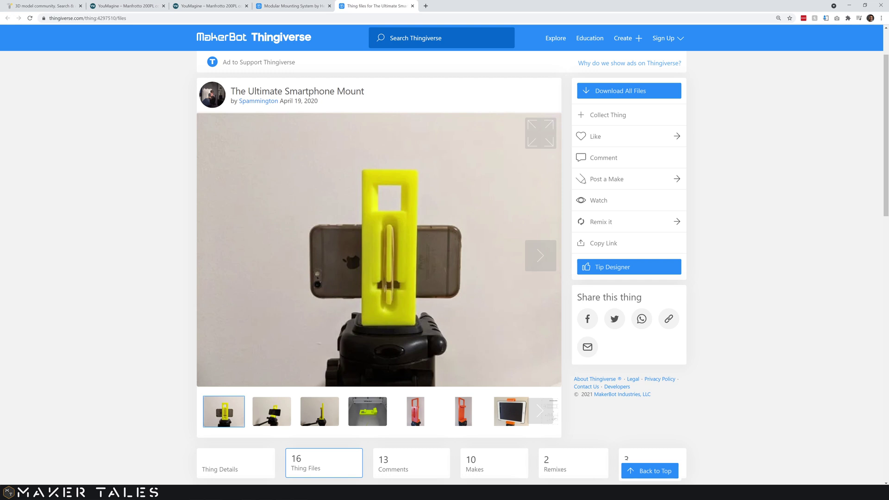
pyautogui.click(397, 258)
# Step: Orbit and zoom in close to inspect the rubber-band slot in the clamp base
pyautogui.scroll(3)
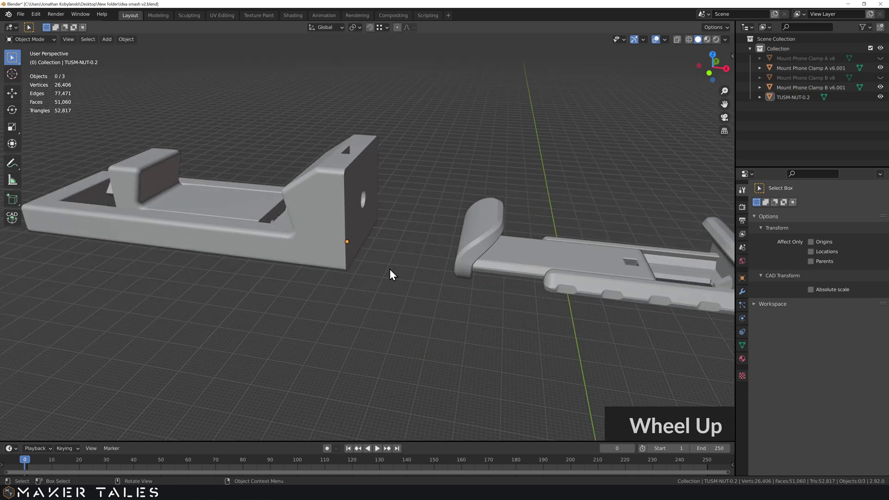
pyautogui.middleClick(379, 299)
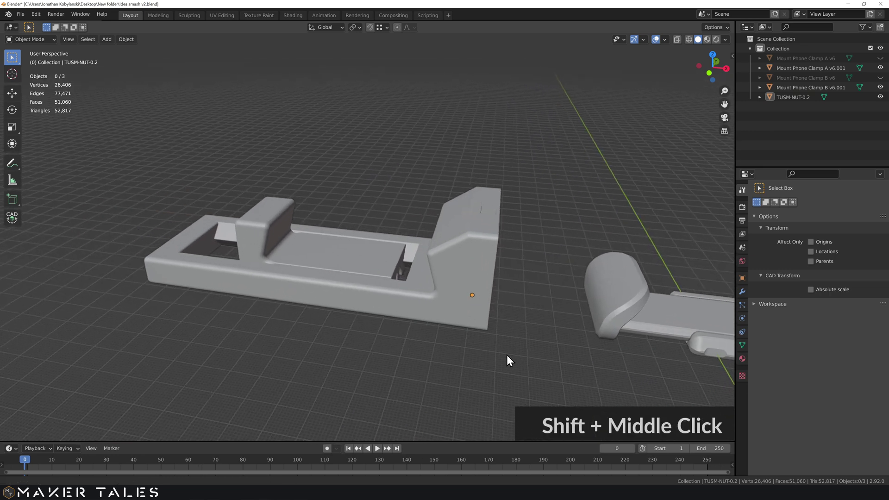
pyautogui.middleClick(443, 341)
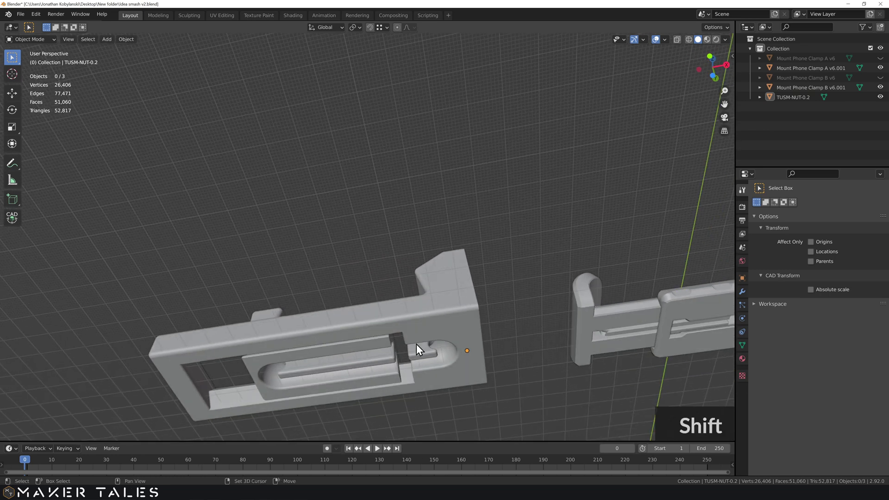
pyautogui.middleClick(484, 258)
pyautogui.scroll(3)
pyautogui.middleClick(480, 314)
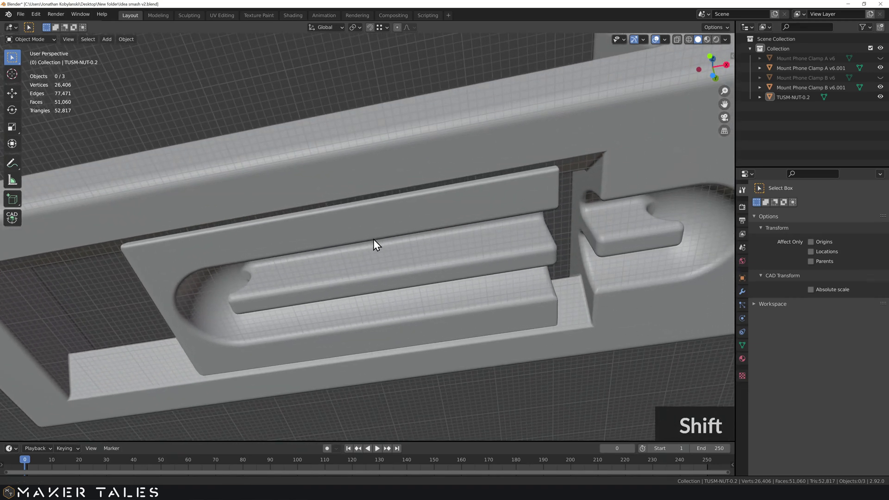
pyautogui.scroll(-3)
pyautogui.middleClick(387, 248)
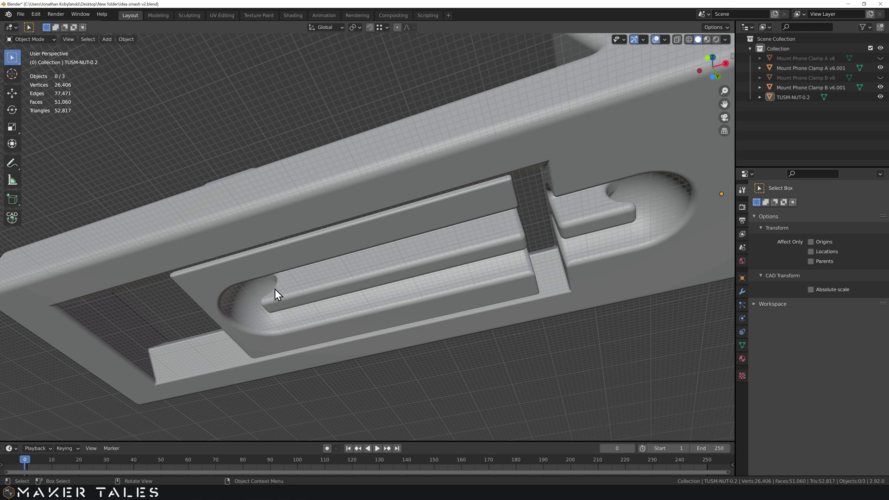
pyautogui.middleClick(309, 283)
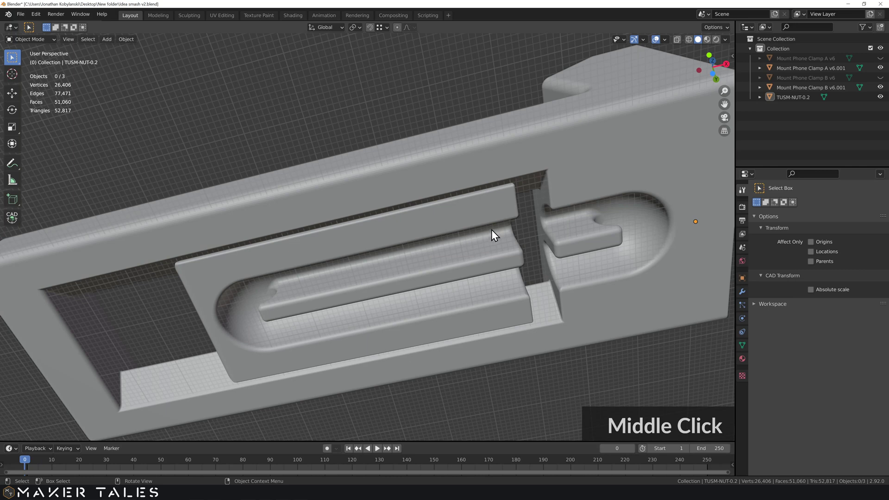
# Step: Orbit over to the jaw piece and select Mount Phone Clamp B v6.001
pyautogui.middleClick(477, 238)
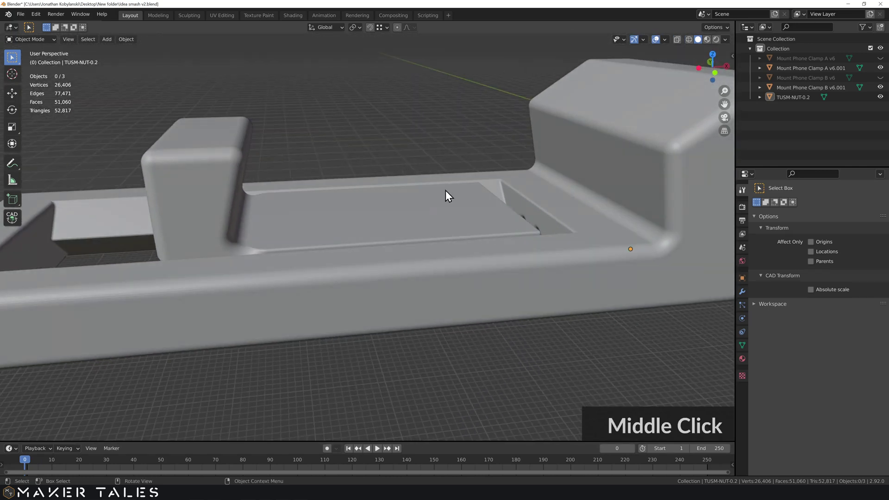
pyautogui.scroll(-3)
pyautogui.middleClick(481, 232)
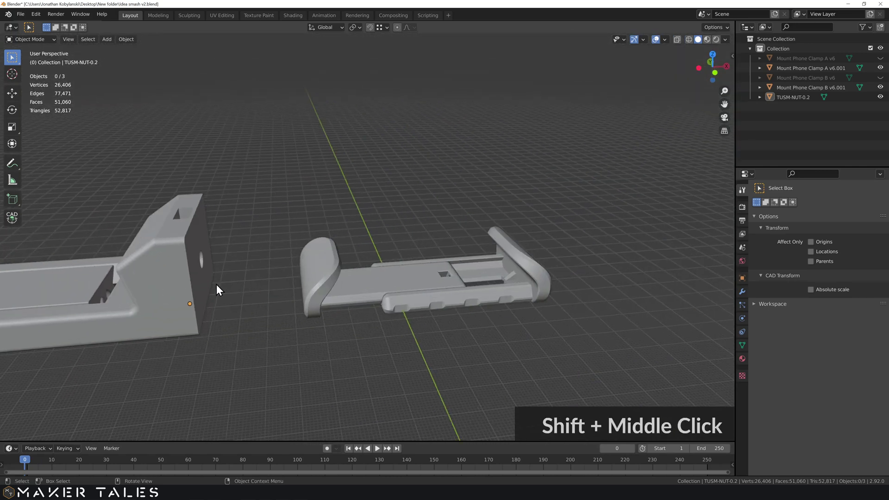
pyautogui.middleClick(230, 297)
pyautogui.middleClick(245, 302)
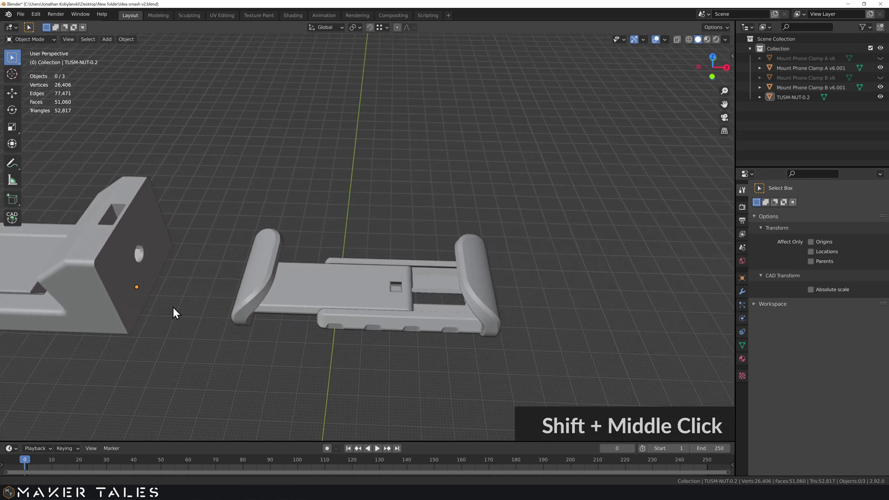
pyautogui.middleClick(263, 310)
pyautogui.click(304, 305)
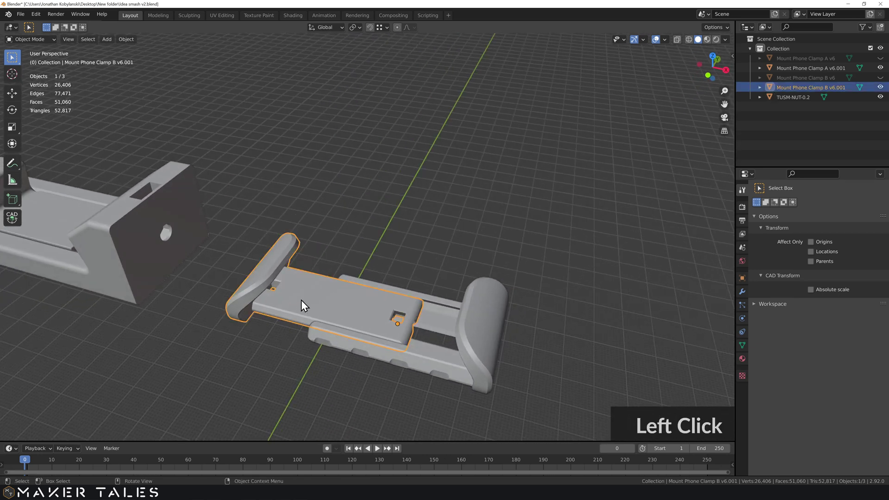
# Step: Slide Clamp B along a single axis onto Clamp A's rail and inspect it from underneath and the side
pyautogui.middleClick(337, 264)
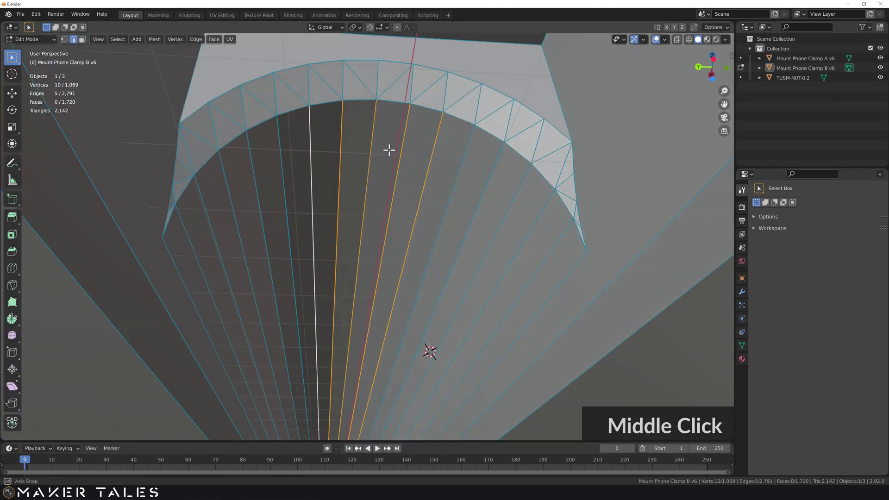
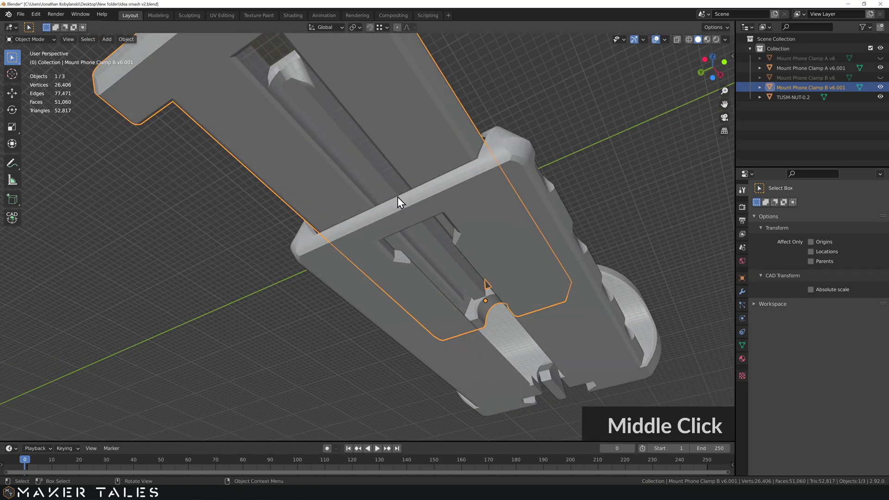
pyautogui.middleClick(432, 211)
pyautogui.middleClick(465, 254)
pyautogui.middleClick(458, 243)
pyautogui.middleClick(446, 224)
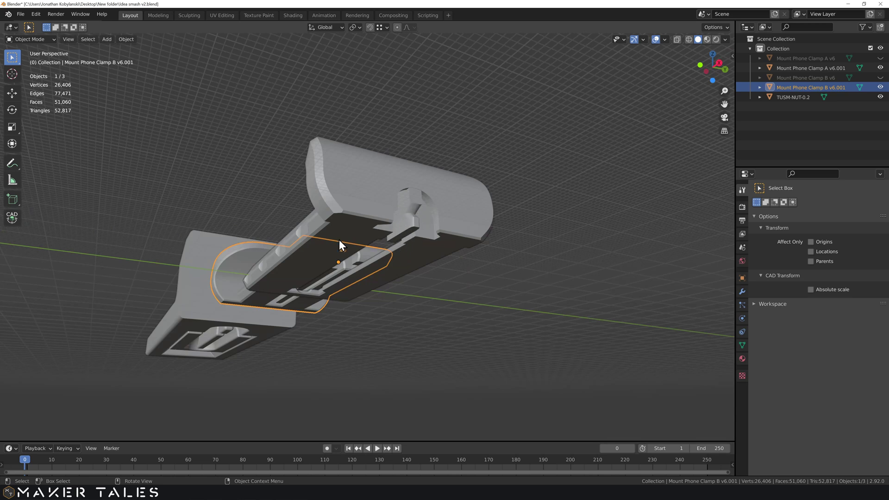
pyautogui.middleClick(344, 229)
pyautogui.middleClick(320, 222)
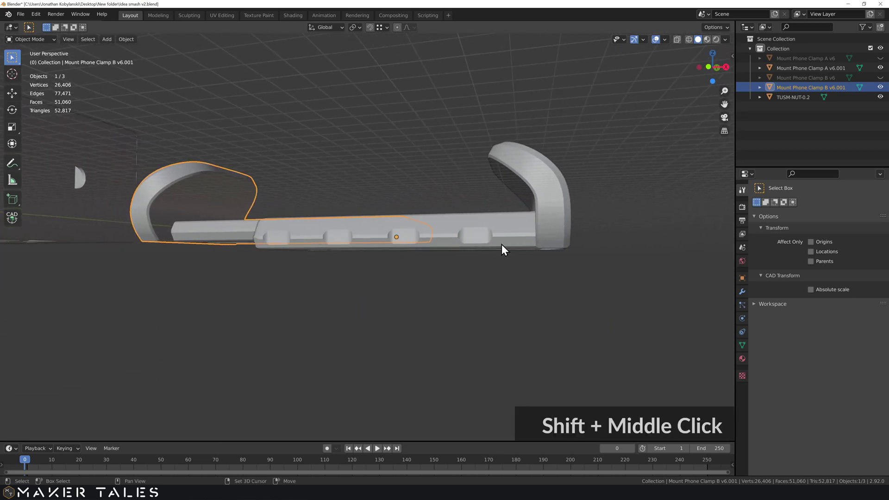